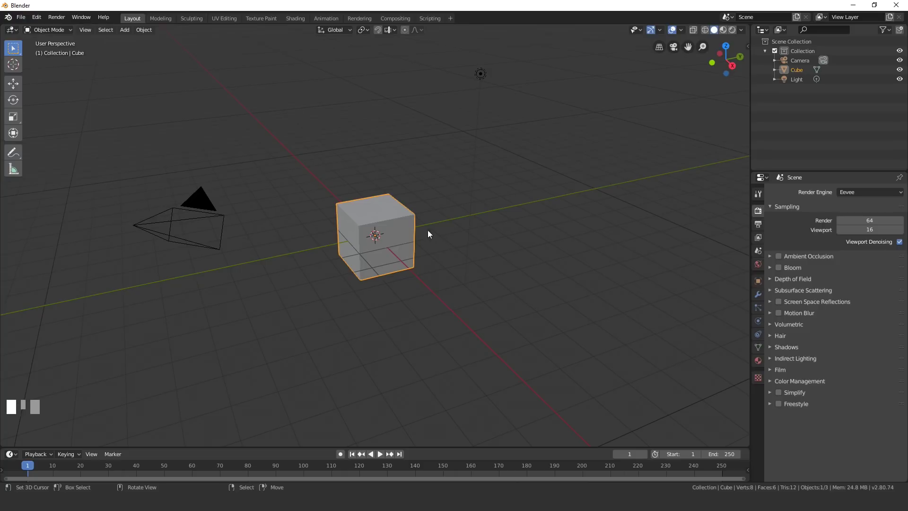
Delete the default cube and add a UV Sphere in its place.
drag(404, 236, 565, 247)
key(x)
key(shift+a)
scroll(up, 3)
Switch to camera view and move the camera so the sphere sits inside the frame.
key(KP_1)
key(ctrl+alt+KP_0)
right_click(565, 247)
key(g)
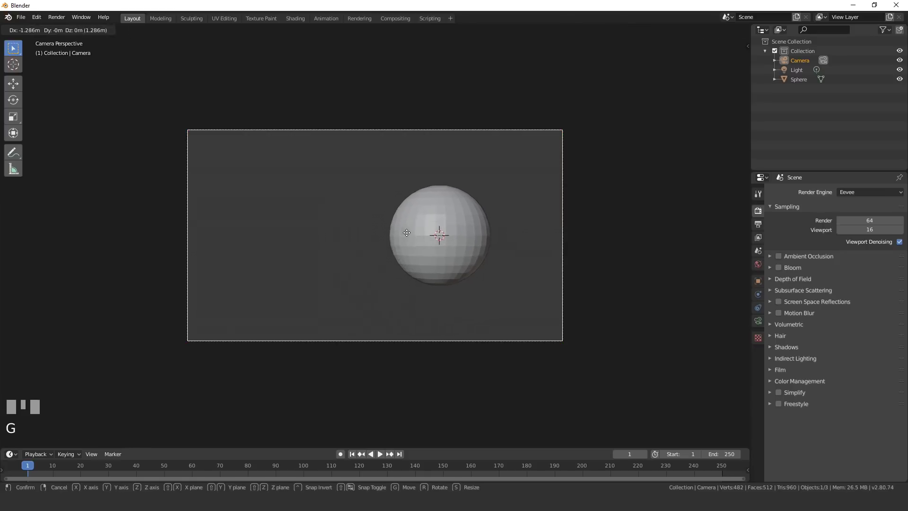
click(415, 235)
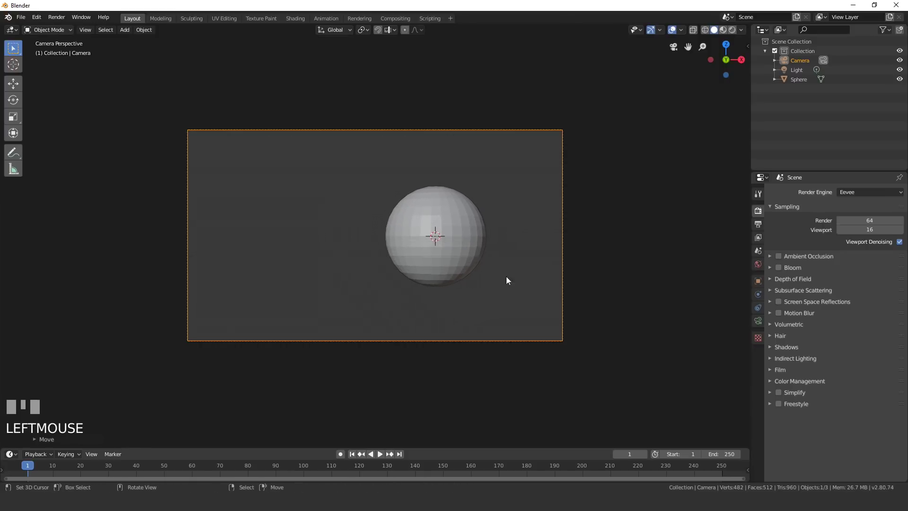
Set the camera focal length to 80mm and nudge the camera to reframe the sphere.
click(762, 322)
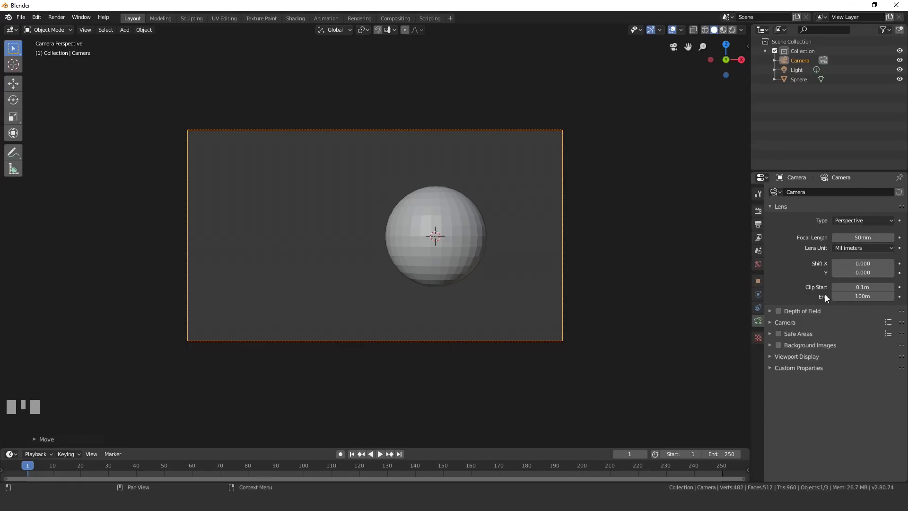
drag(692, 47, 460, 216)
key(Return)
key(g)
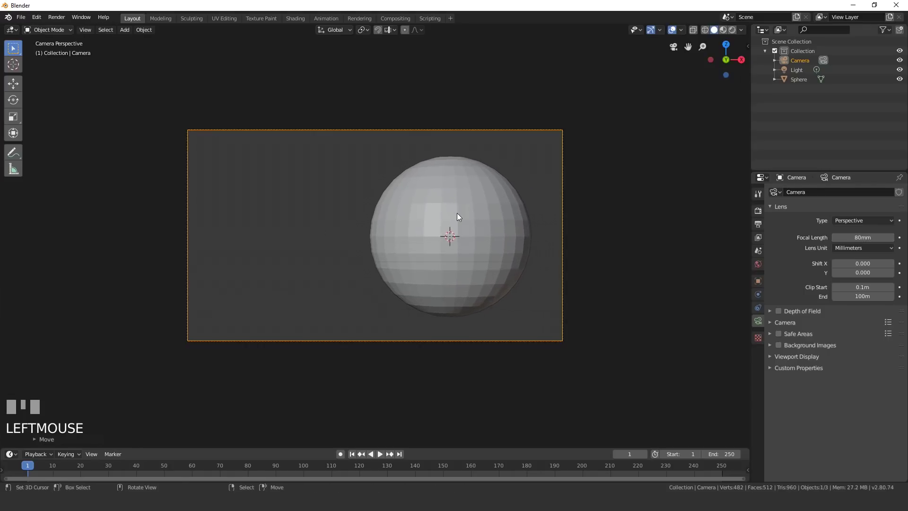
key(g)
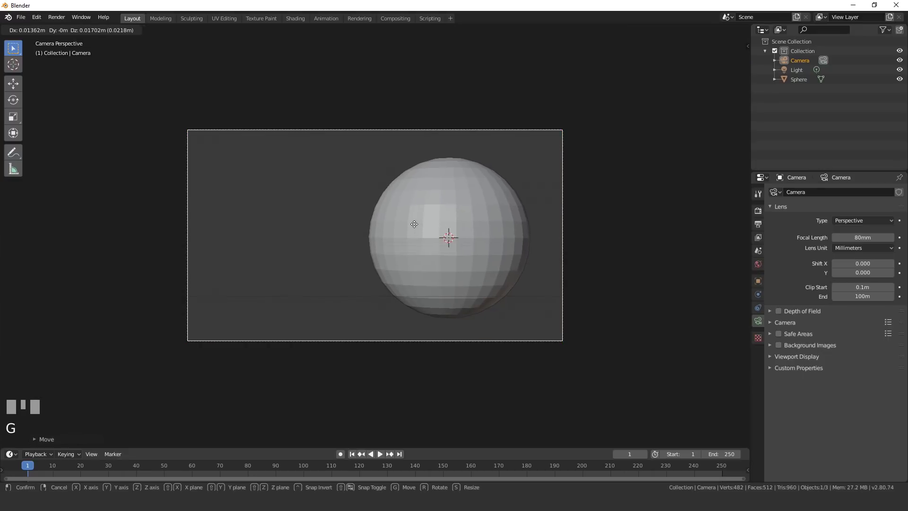
click(422, 230)
Orbit out of camera view and select the sphere ready for a modifier.
scroll(down, 3)
drag(450, 260, 435, 230)
right_click(435, 230)
scroll(down, 3)
Add a Subdivision Surface modifier with viewport level 2 and render level 3, then move to the light.
click(756, 299)
drag(793, 195, 833, 260)
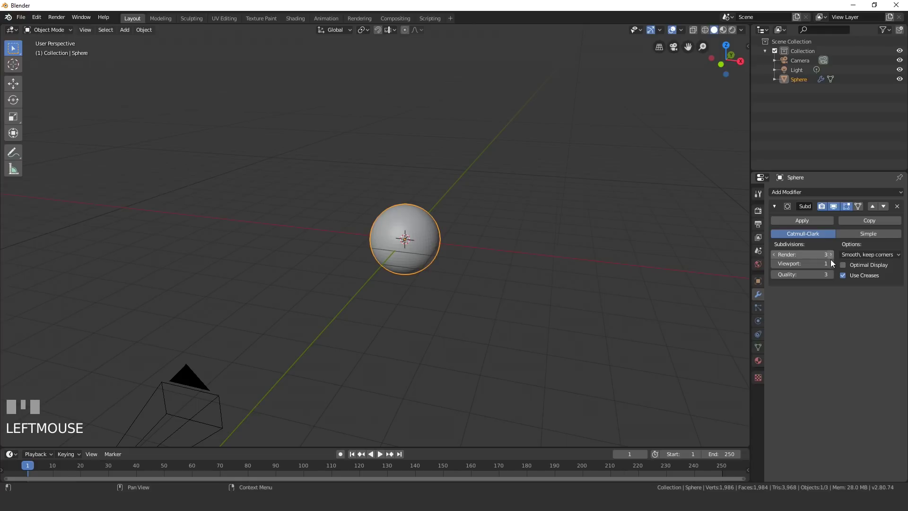
click(834, 267)
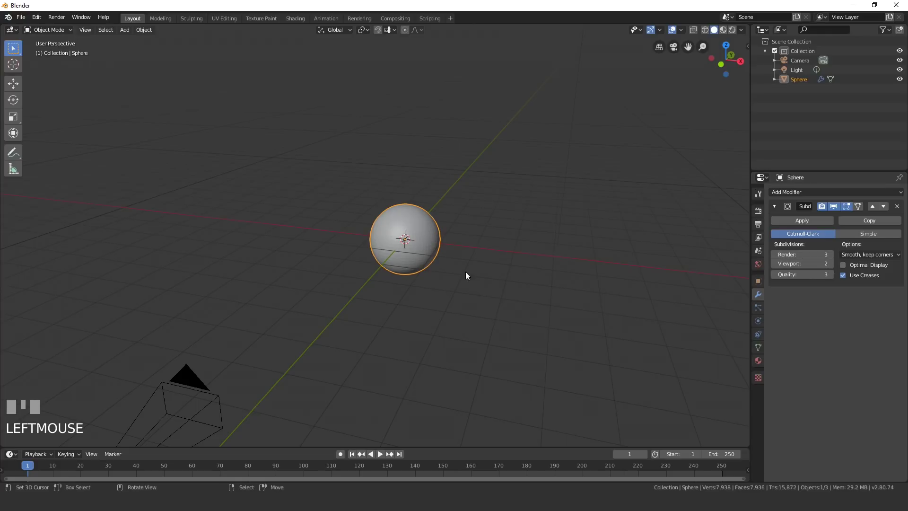
drag(486, 271, 384, 230)
scroll(up, 3)
key(w)
scroll(down, 3)
scroll(down, 3)
Make the light a warm orange Sun of strength 2 angled at the sphere, viewed through the camera.
right_click(475, 113)
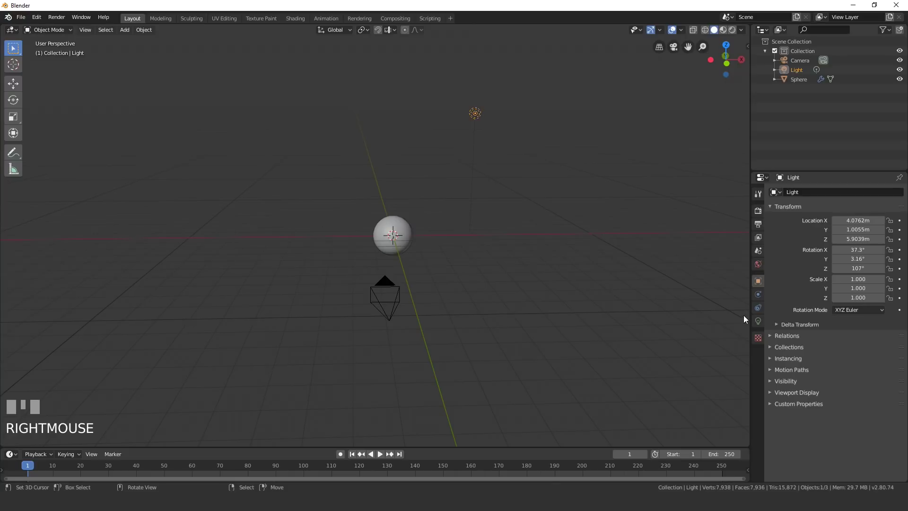
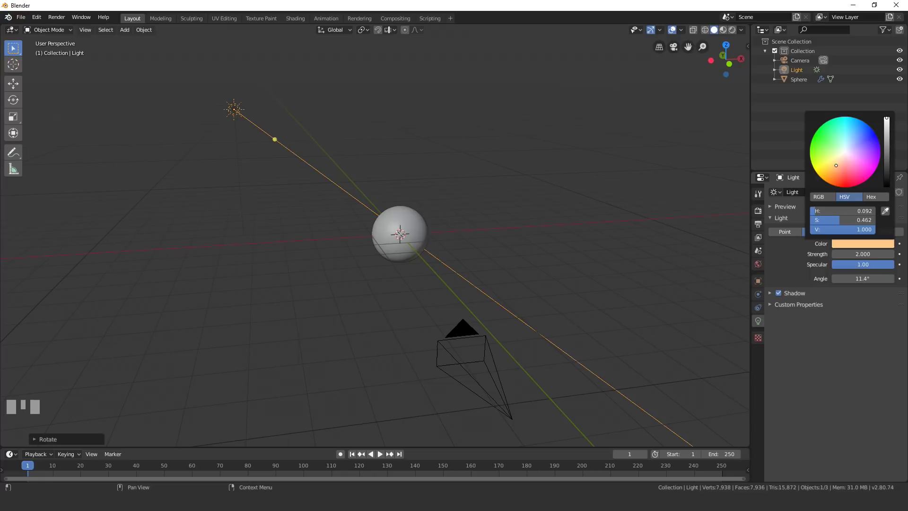
key(KP_0)
scroll(up, 3)
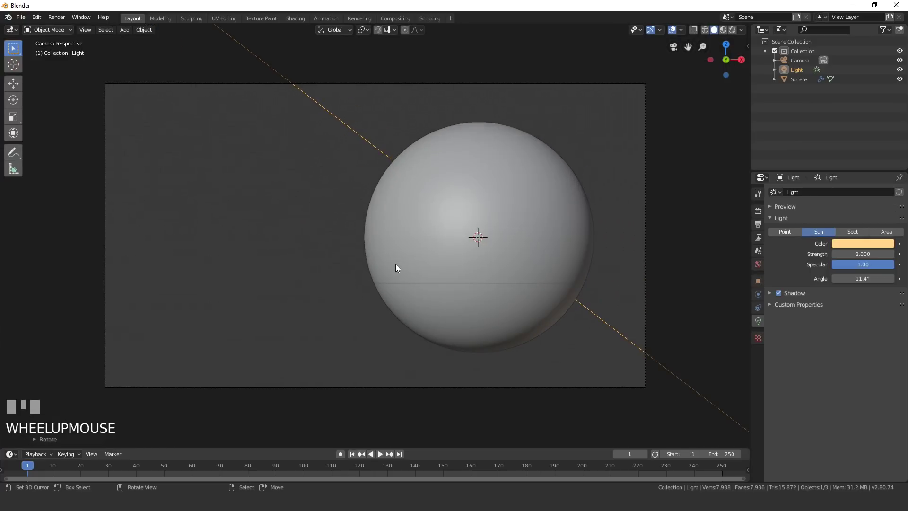
Switch the viewport to Rendered shading, check Render Properties and raise Sun strength to 3.
key(z)
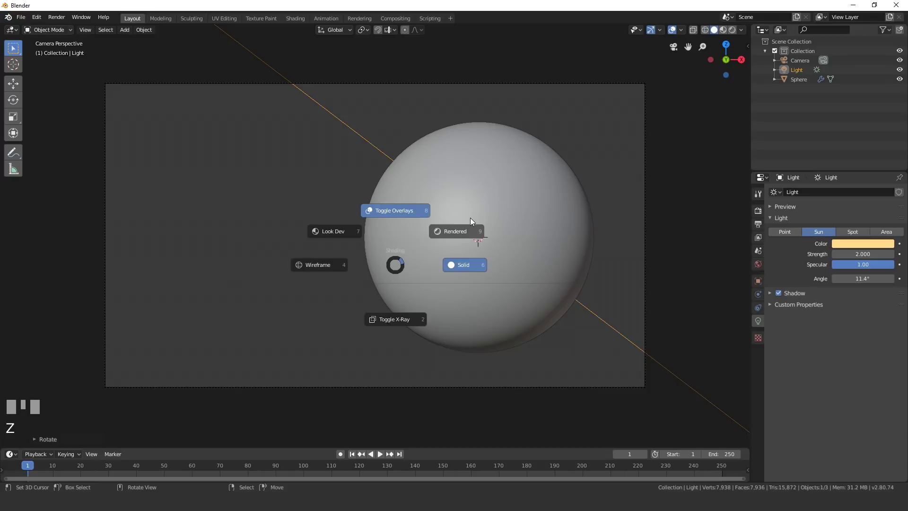
click(781, 216)
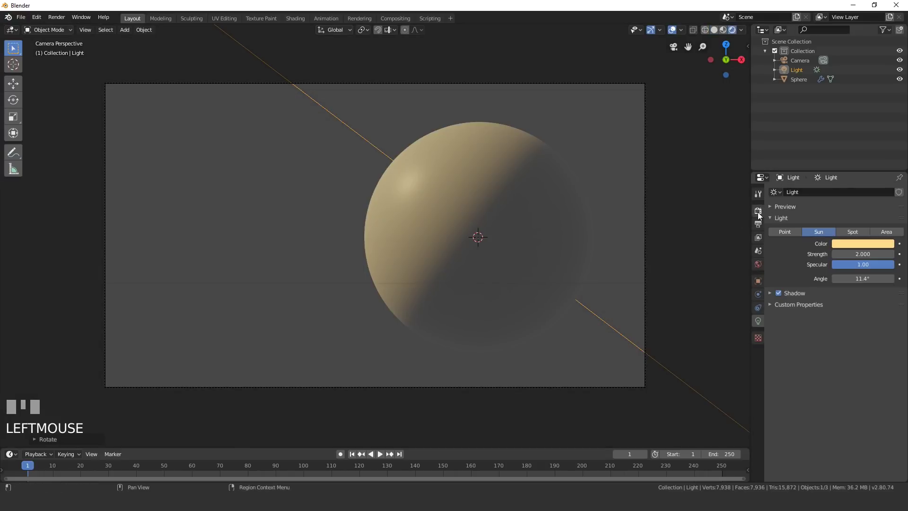
click(760, 213)
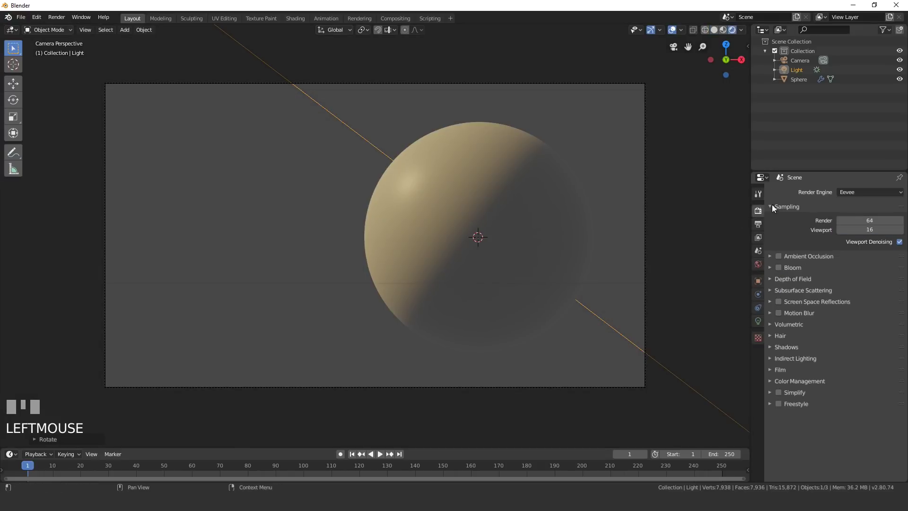
drag(857, 191, 759, 322)
scroll(down, 3)
scroll(up, 3)
scroll(down, 3)
scroll(up, 3)
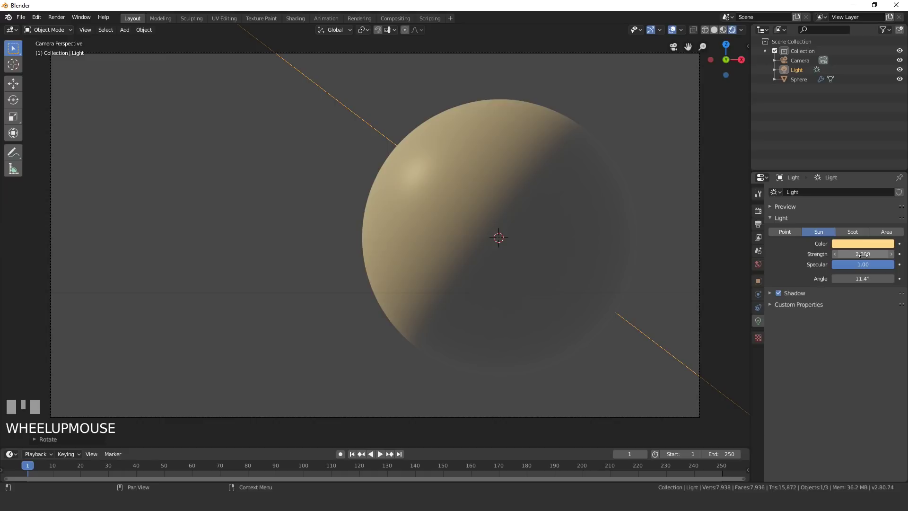
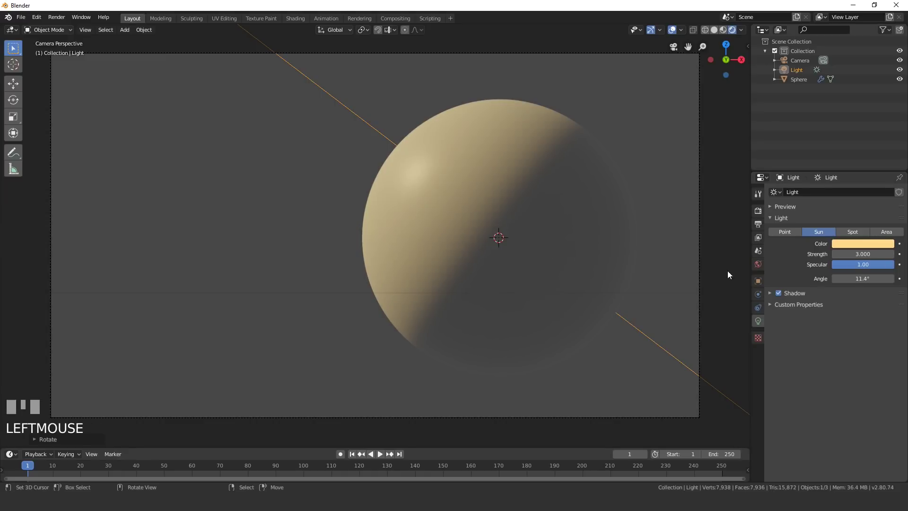
Set the world background colour to near-black with Value 0.1.
click(761, 265)
click(857, 255)
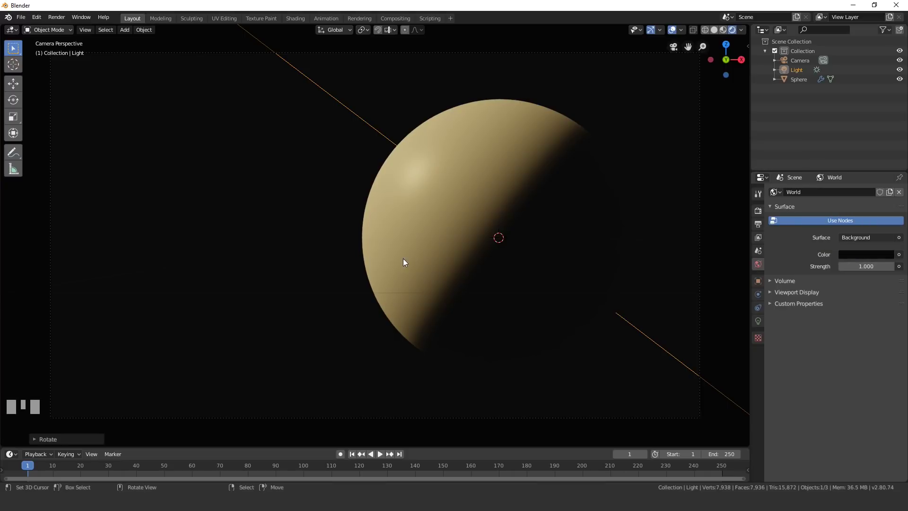
scroll(down, 3)
scroll(up, 3)
scroll(down, 3)
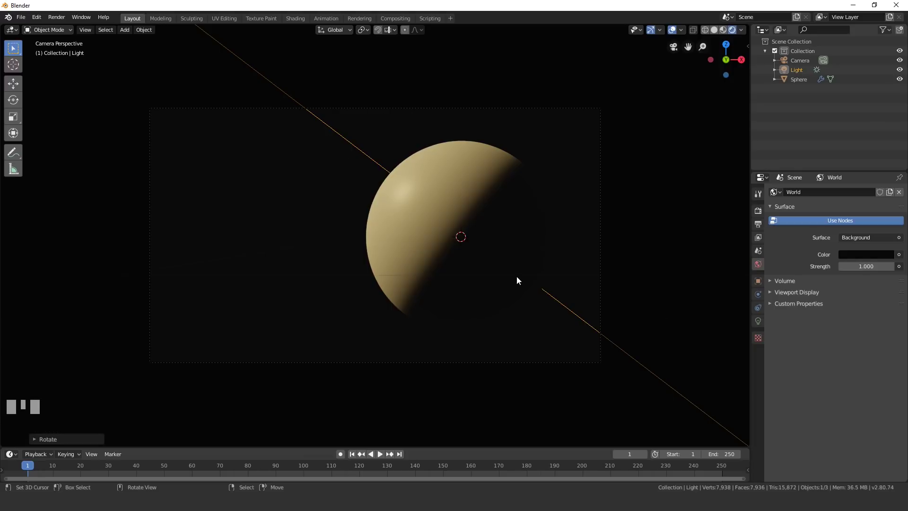
scroll(down, 3)
scroll(up, 3)
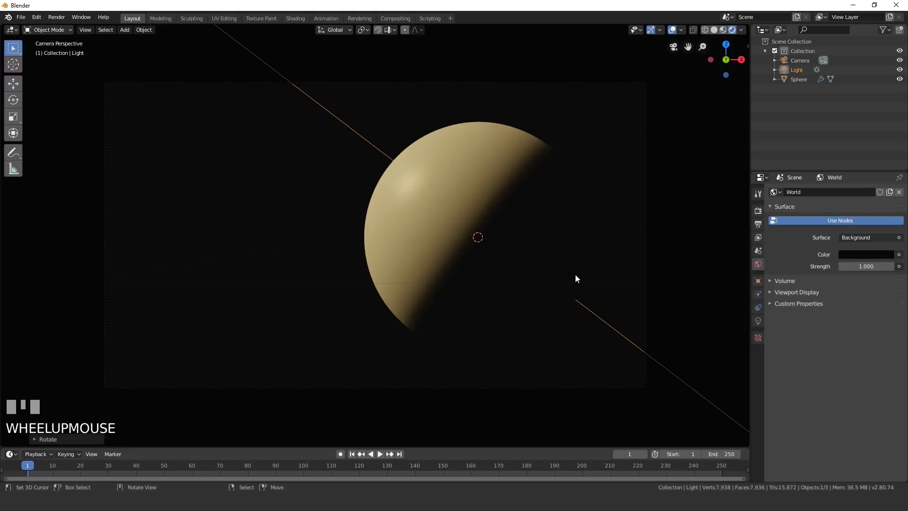
scroll(down, 3)
scroll(up, 3)
scroll(down, 3)
Duplicate the sun lamp in front view and rotate/move it to shine on the sphere from a new angle.
key(KP_1)
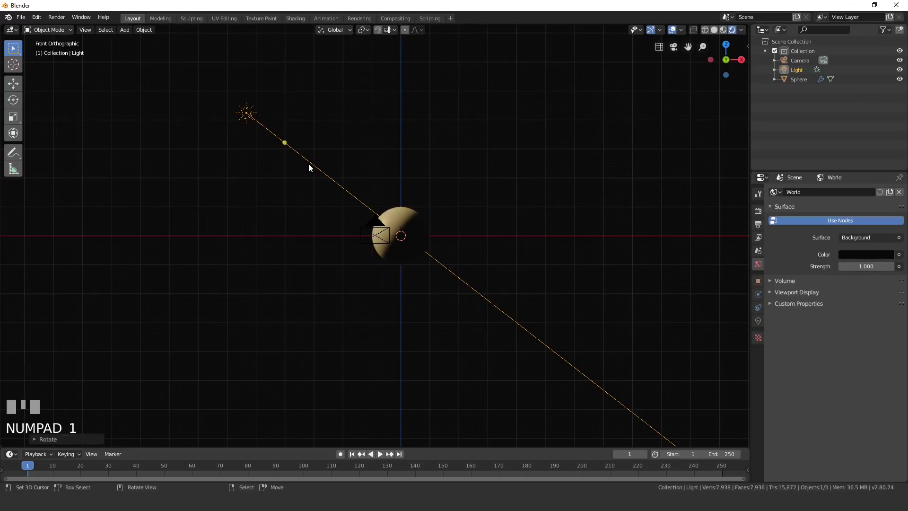
key(shift+d)
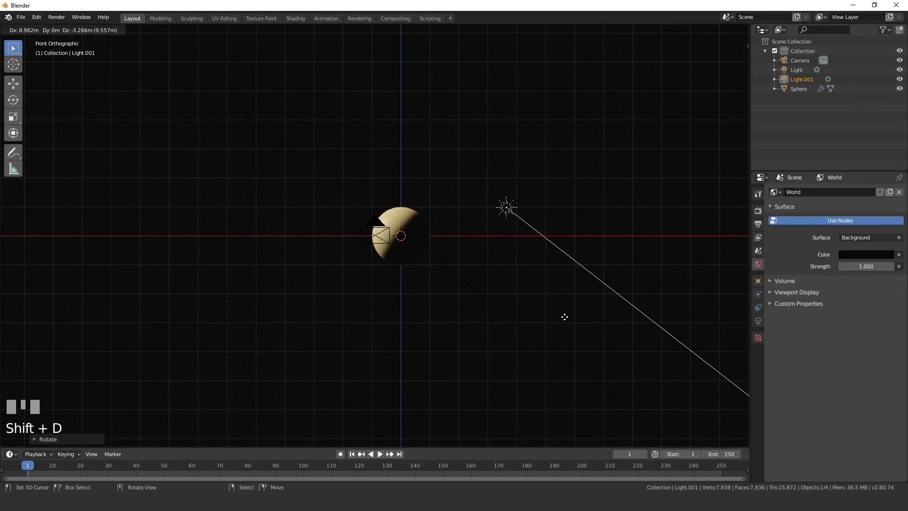
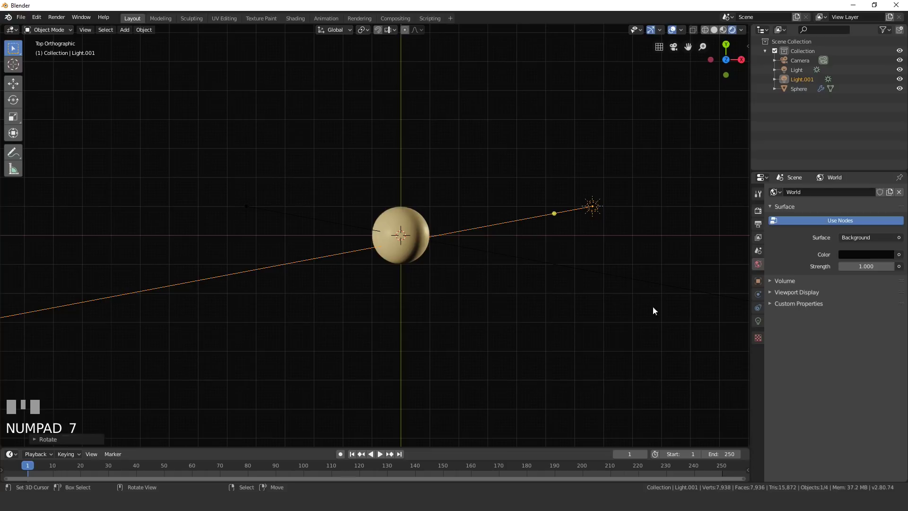
key(r)
click(599, 327)
key(g)
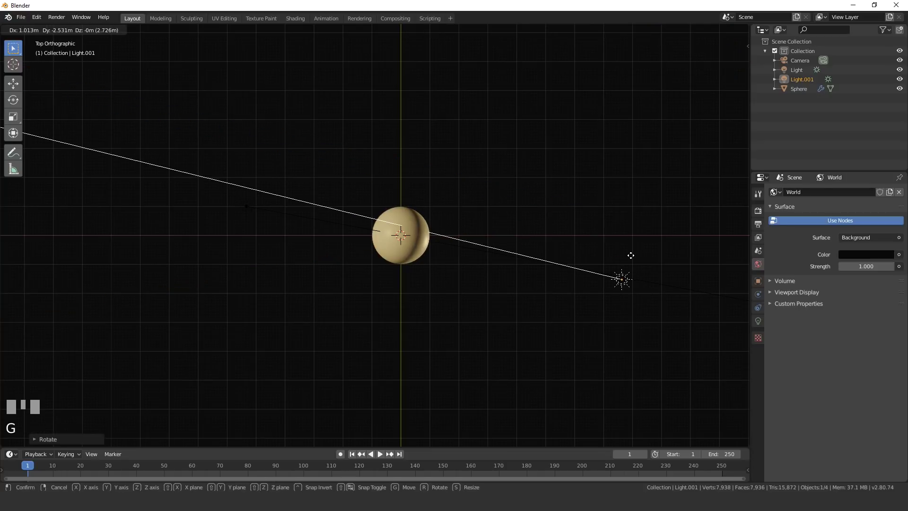
click(636, 256)
key(r)
click(663, 223)
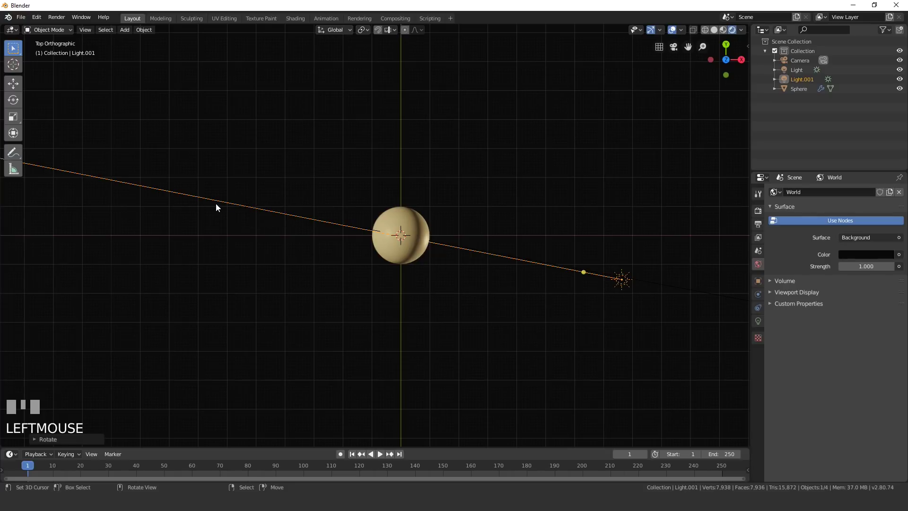
key(r)
click(585, 206)
key(g)
click(577, 224)
Give the second sun strength 0.150 and a pale blue tint, then check it through the camera.
click(758, 326)
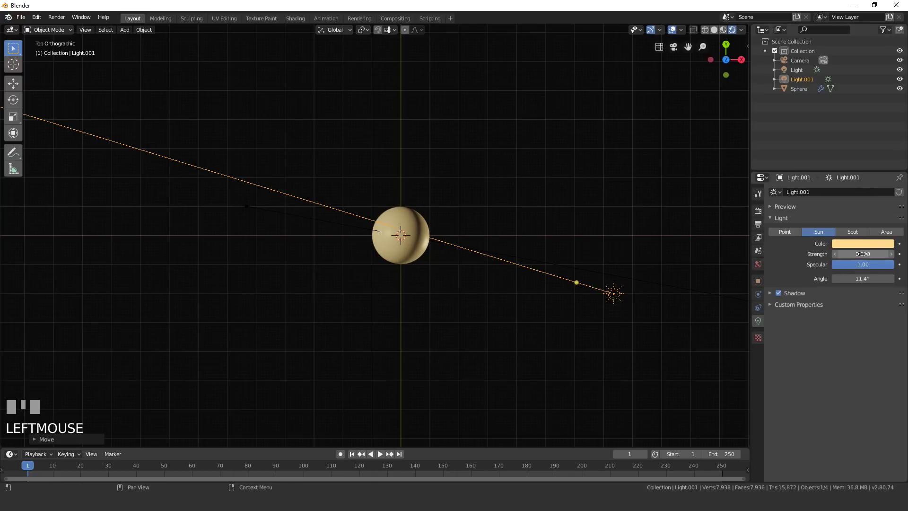
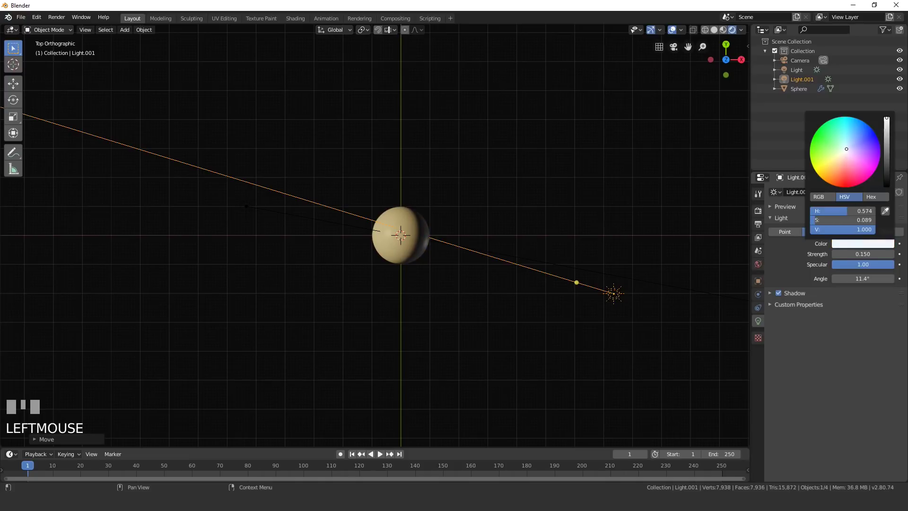
scroll(down, 3)
drag(505, 295, 595, 285)
scroll(up, 3)
key(KP_0)
scroll(up, 3)
scroll(down, 3)
scroll(up, 3)
scroll(up, 3)
scroll(down, 3)
scroll(up, 3)
right_click(595, 285)
right_click(499, 179)
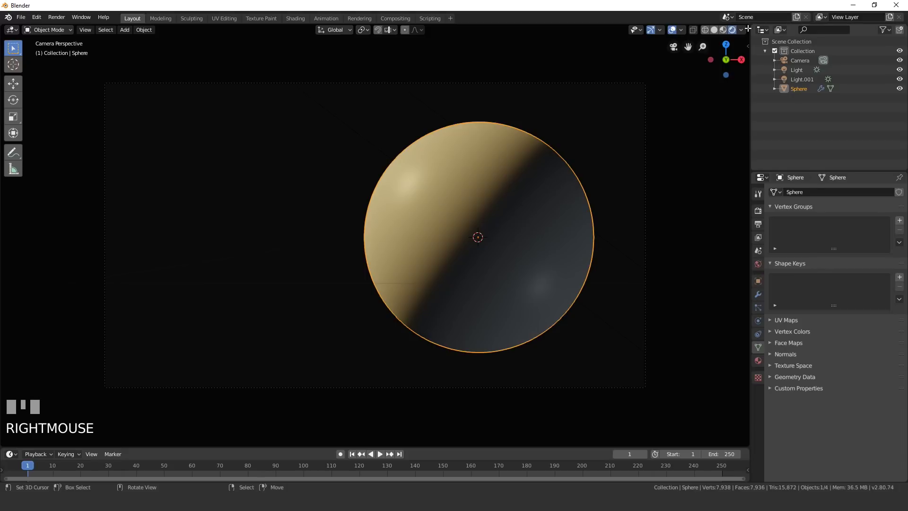
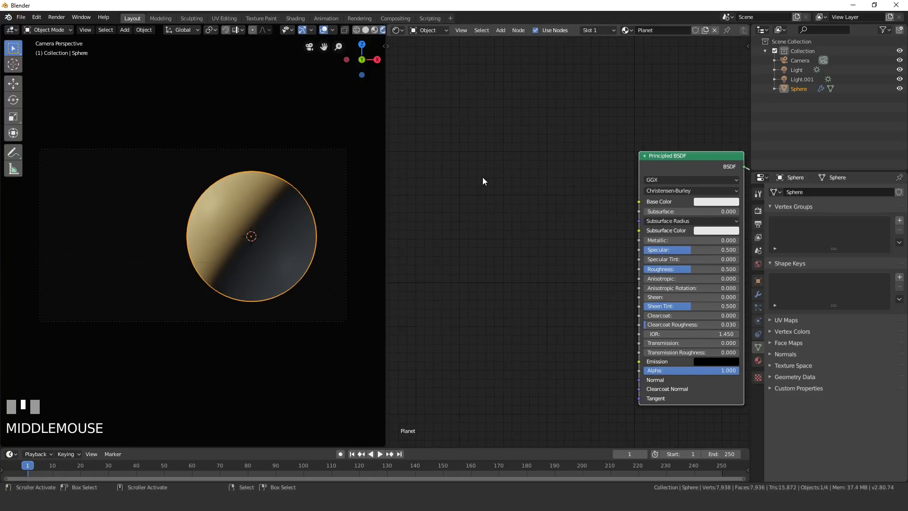
Add an Image Texture node with 8k_mercury.jpg and link its Color to the Planet material's Base Color.
scroll(down, 3)
key(shift+a)
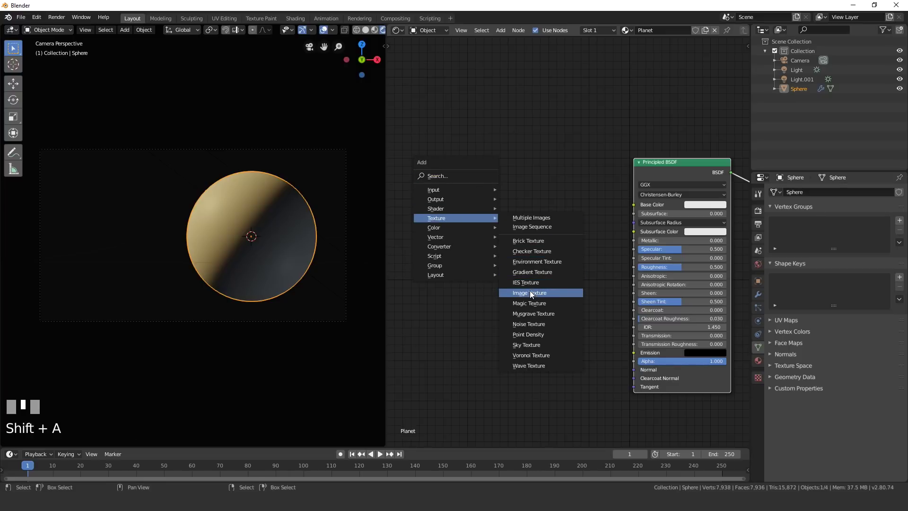
click(463, 187)
click(557, 202)
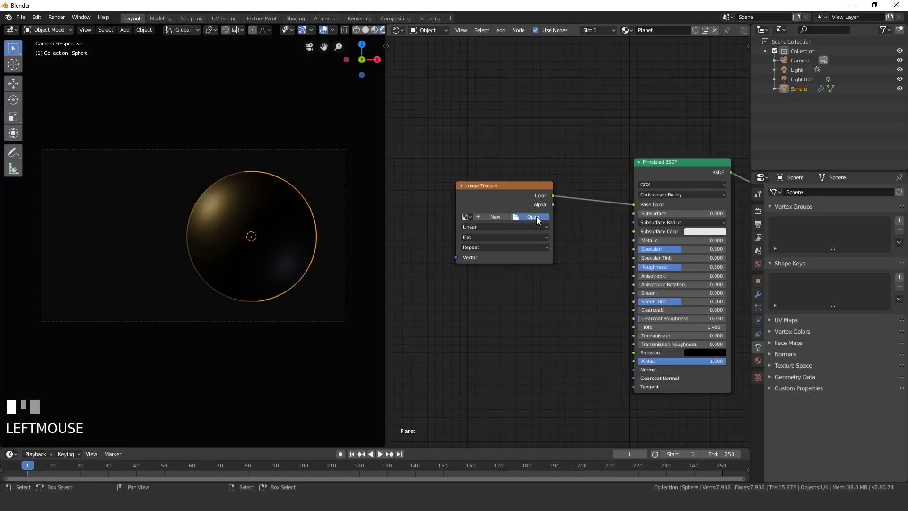
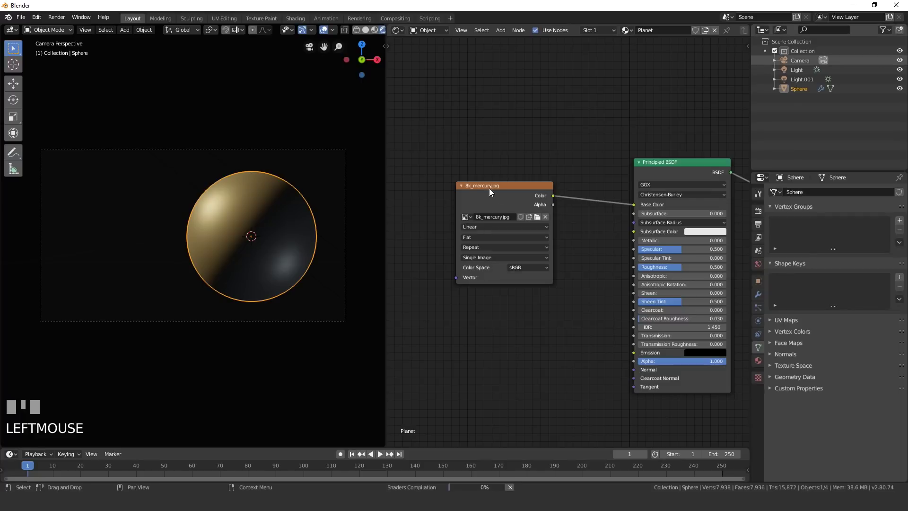
drag(553, 164, 495, 172)
Add a Texture Coordinate node feeding Generated into the image's Vector with Sphere projection.
scroll(down, 3)
scroll(up, 3)
right_click(496, 172)
scroll(up, 3)
drag(144, 221, 515, 264)
scroll(up, 3)
scroll(up, 3)
drag(515, 264, 570, 272)
scroll(down, 3)
scroll(down, 3)
scroll(down, 3)
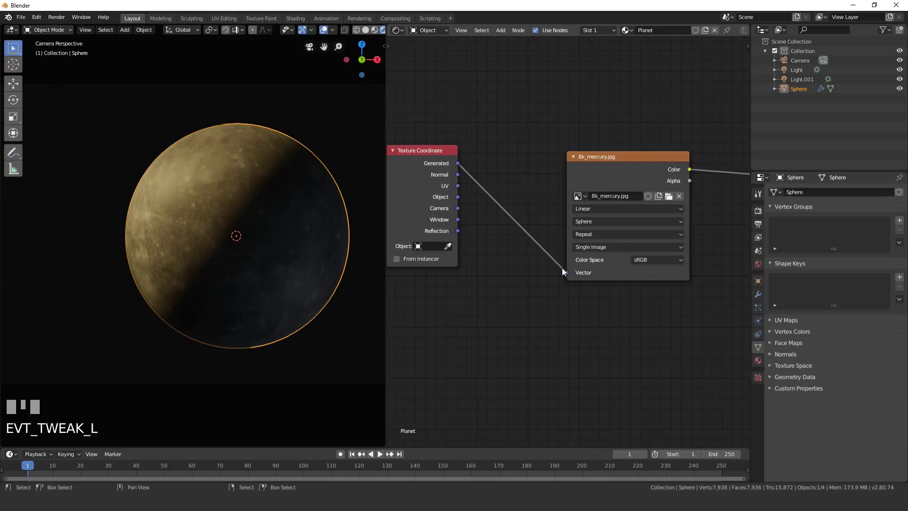
Insert an RGB Curves node between the mercury image and Base Color.
scroll(up, 3)
scroll(up, 3)
scroll(down, 3)
key(g)
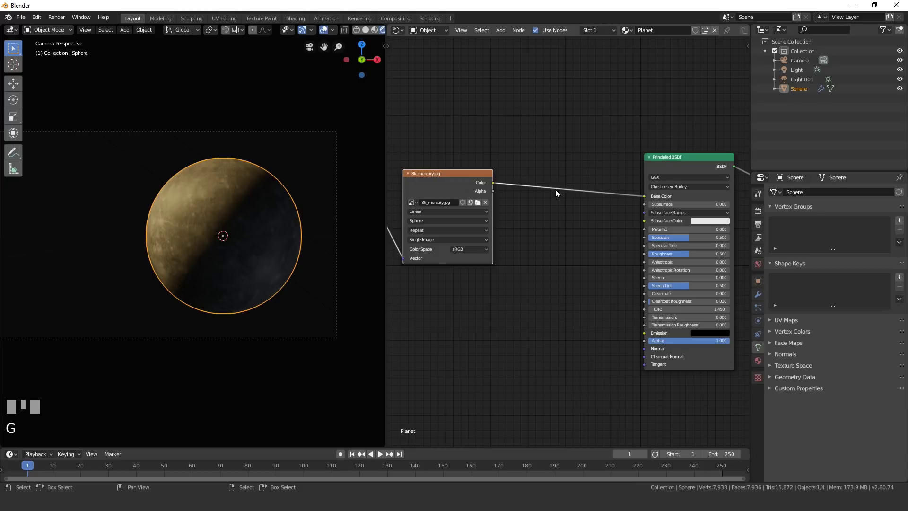
scroll(up, 3)
drag(218, 233, 514, 135)
scroll(up, 3)
scroll(up, 3)
scroll(up, 3)
Pull the combined C curve down to darken the planet texture.
click(514, 135)
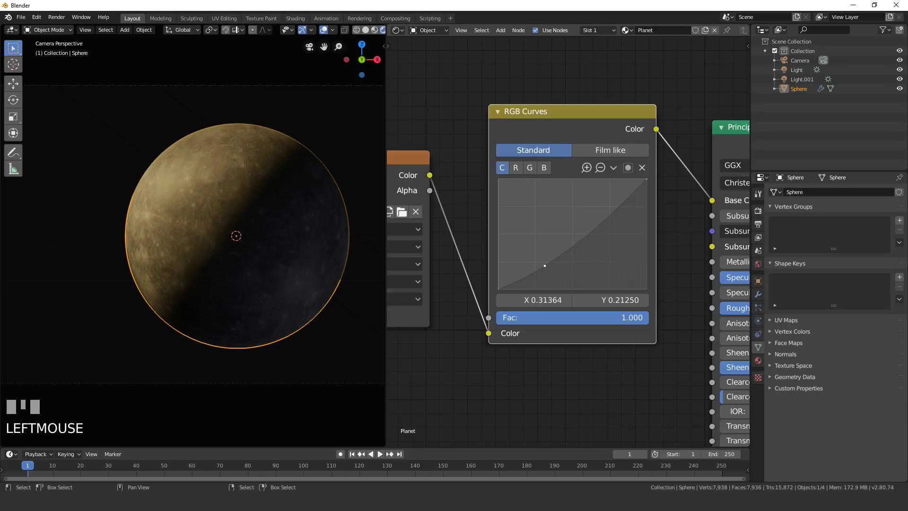
drag(547, 271, 261, 217)
scroll(up, 3)
scroll(down, 3)
scroll(up, 3)
Raise the R curve to turn the surface reddish-orange and add a Fresnel node.
drag(261, 216, 562, 228)
scroll(up, 3)
scroll(down, 3)
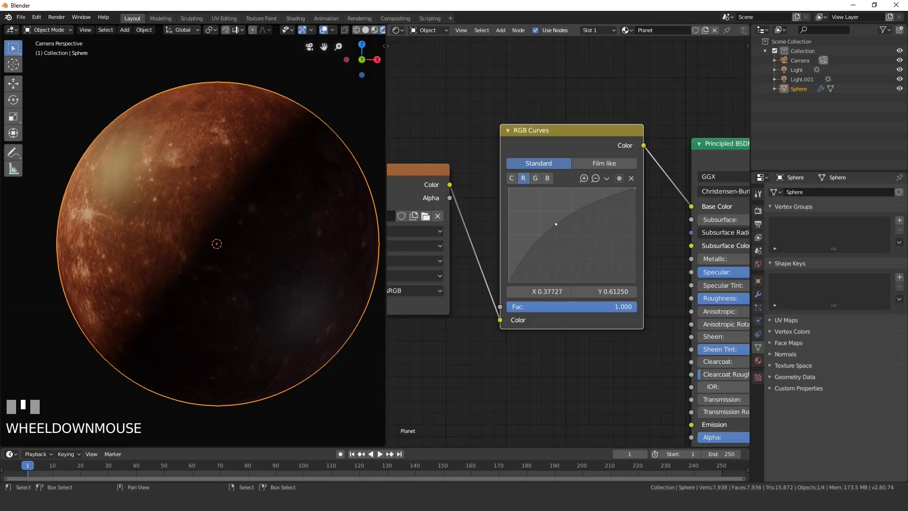
drag(553, 222, 146, 184)
scroll(down, 3)
scroll(up, 3)
scroll(up, 3)
scroll(down, 3)
scroll(up, 3)
scroll(down, 3)
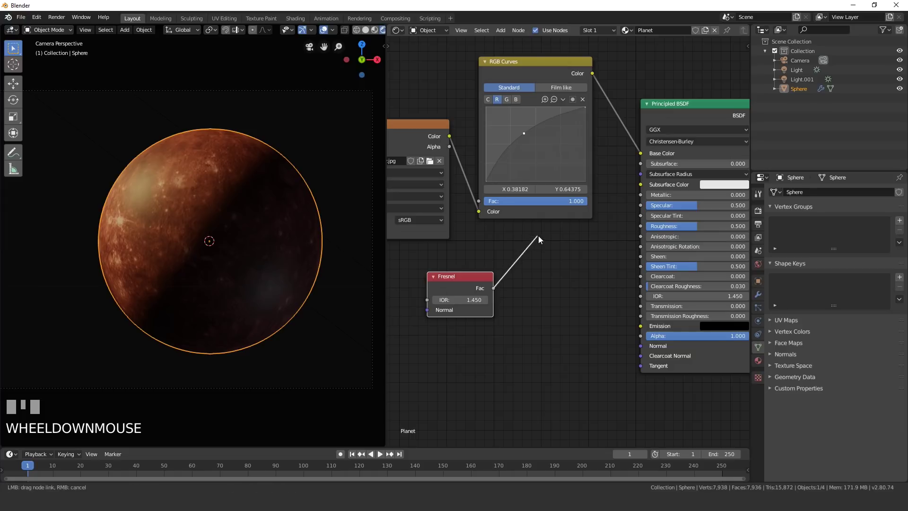
Route the Fresnel Fac through an Invert node set to 0.900 into the shader's Roughness.
drag(625, 231, 528, 253)
scroll(up, 3)
key(shift+a)
drag(312, 251, 232, 161)
scroll(down, 3)
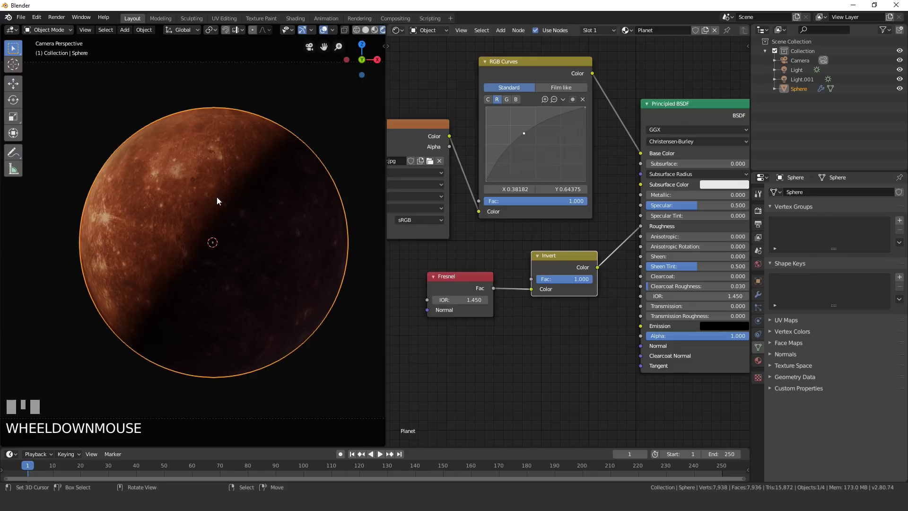
scroll(up, 3)
drag(117, 144, 177, 237)
scroll(up, 3)
drag(114, 209, 163, 218)
scroll(up, 3)
Add a Voronoi Texture node and place it beside the tree, unconnected.
middle_click(213, 183)
scroll(down, 3)
drag(220, 195, 588, 288)
scroll(up, 3)
scroll(down, 3)
scroll(up, 3)
drag(588, 289, 587, 278)
Preview the Voronoi texture on the sphere with Node Wrangler and set its feature to Crackle.
key(Return)
key(g)
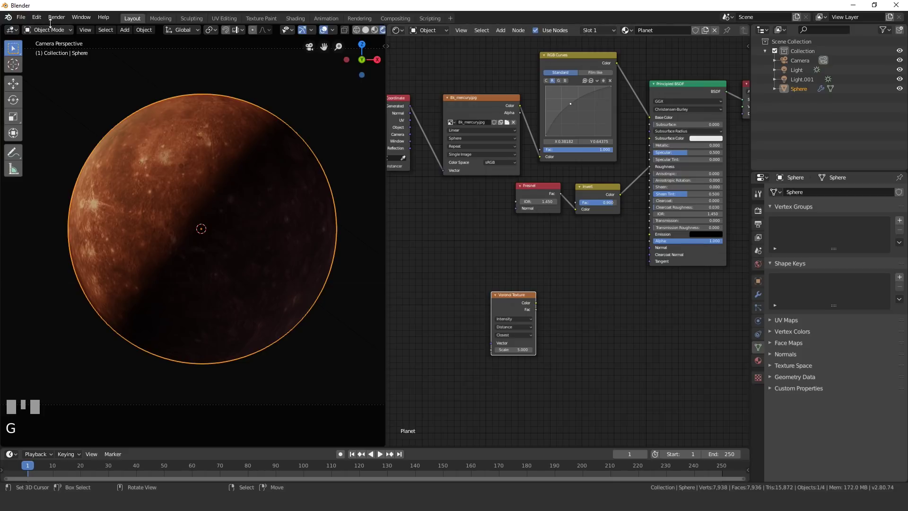
drag(62, 144, 515, 296)
key(z)
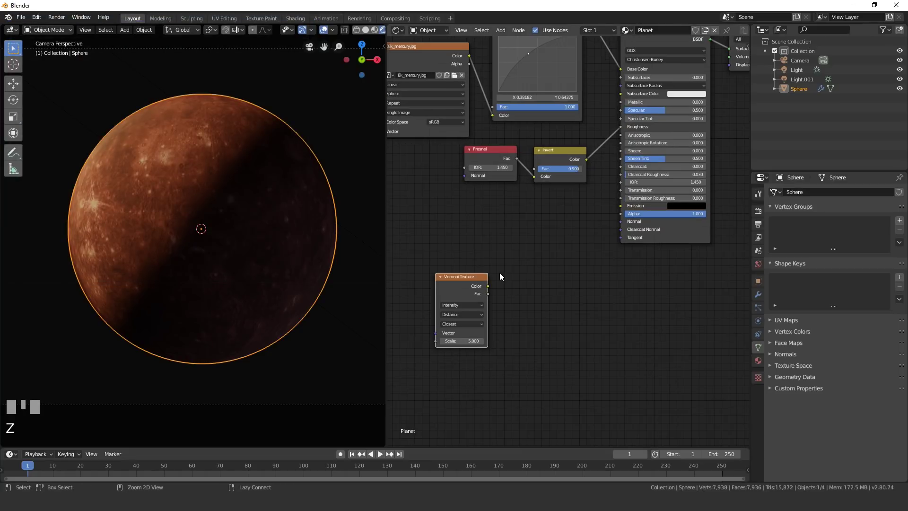
click(461, 291)
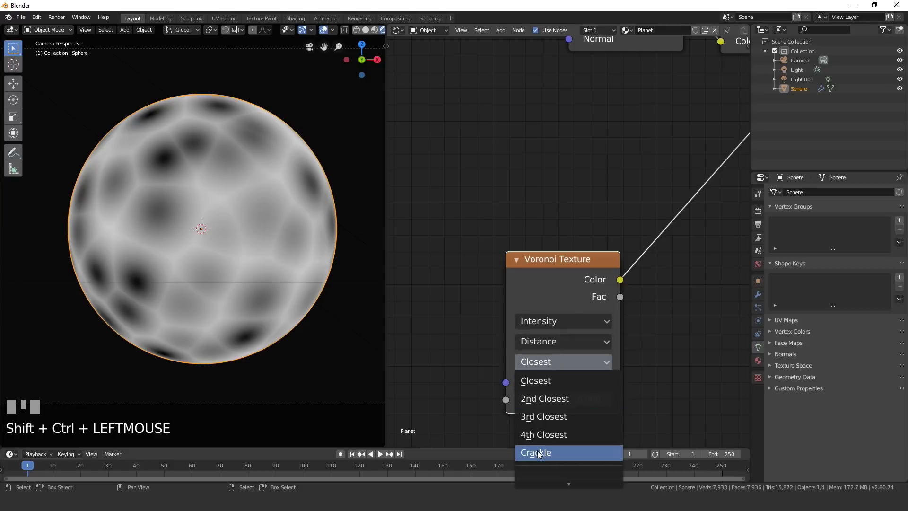
drag(542, 455, 279, 257)
scroll(up, 3)
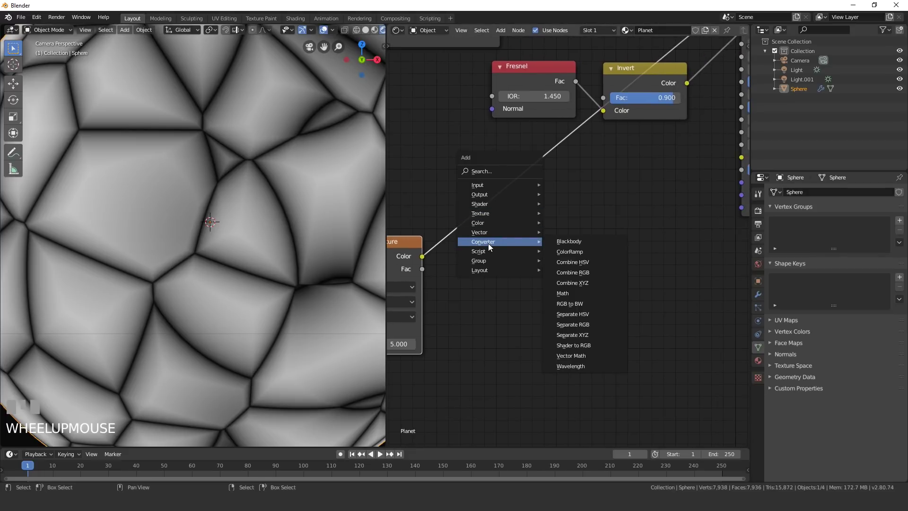
Insert a ColorRamp after the Voronoi and pull its stops together into thin dark cracks on white.
key(shift+a)
middle_click(457, 197)
click(457, 197)
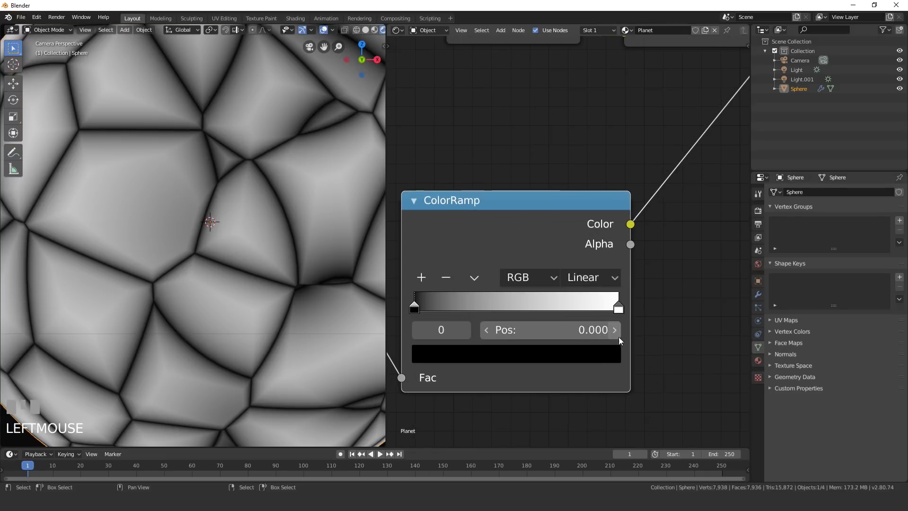
drag(615, 309, 634, 279)
scroll(up, 3)
scroll(down, 3)
scroll(up, 3)
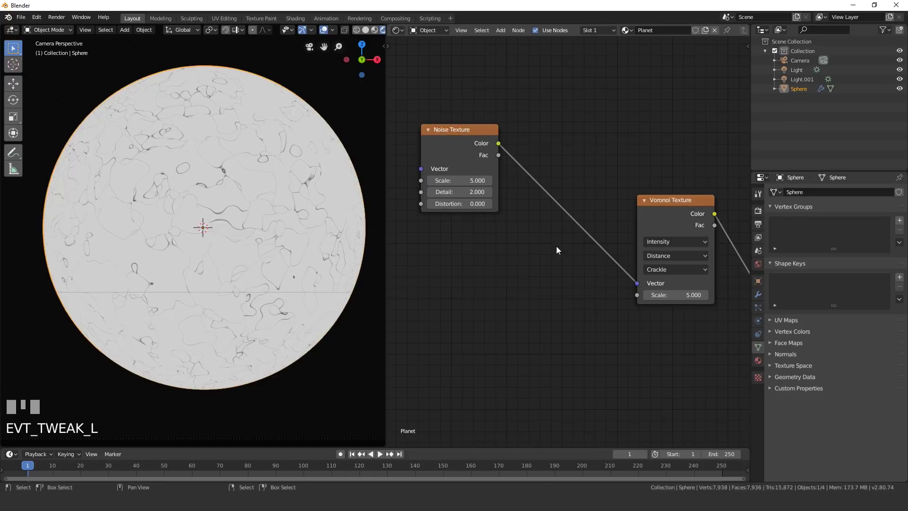
Mix Generated texture coordinates at 0.8 with the Noise (scale 20, detail 7) to feed the Voronoi vector.
scroll(up, 3)
scroll(down, 3)
click(561, 260)
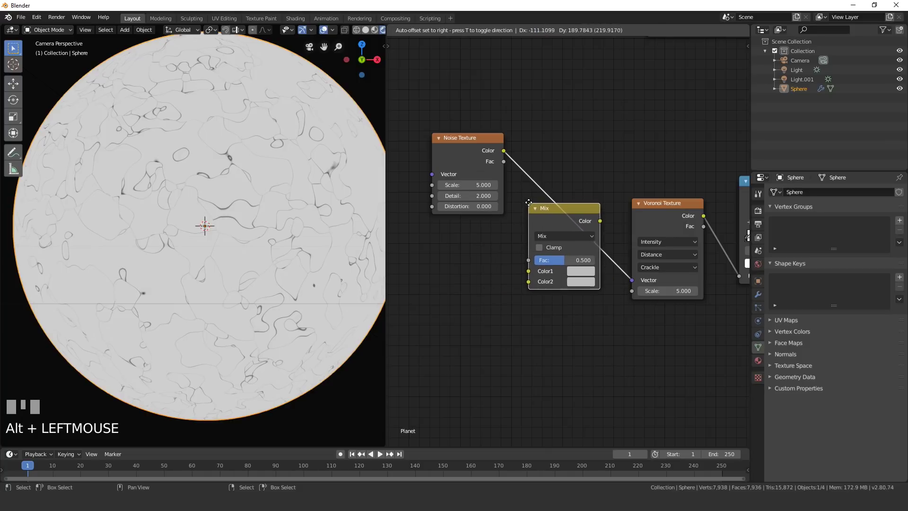
key(shift+a)
click(533, 206)
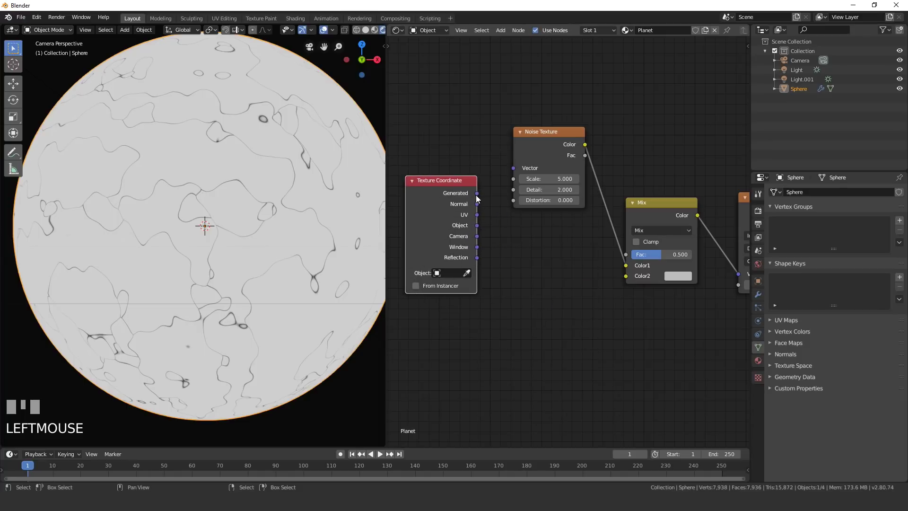
drag(510, 170, 497, 219)
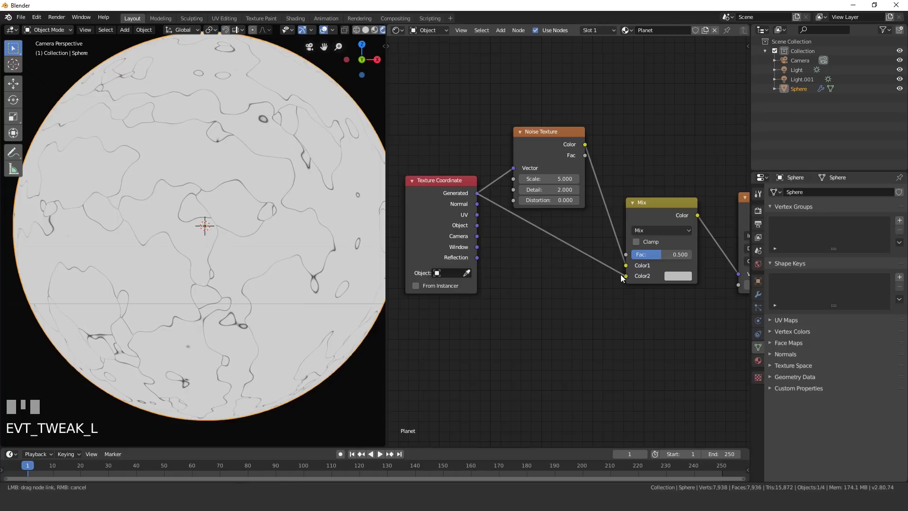
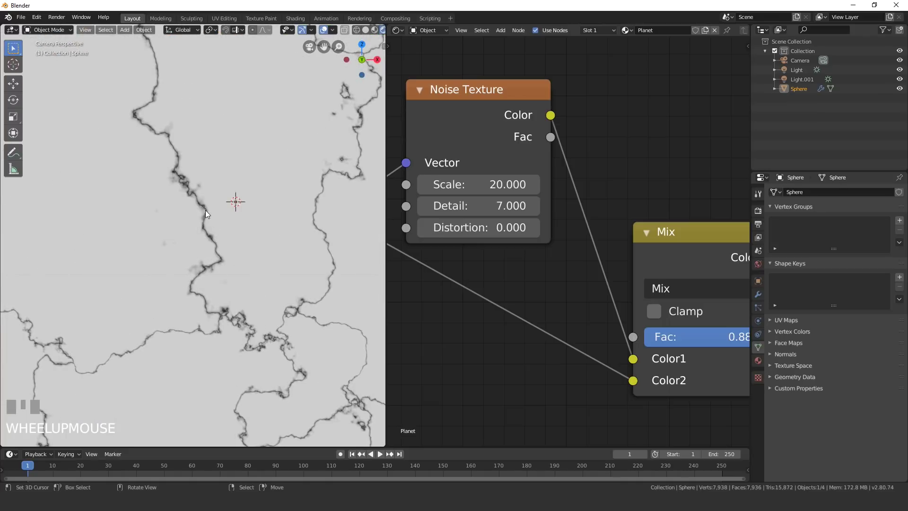
scroll(down, 3)
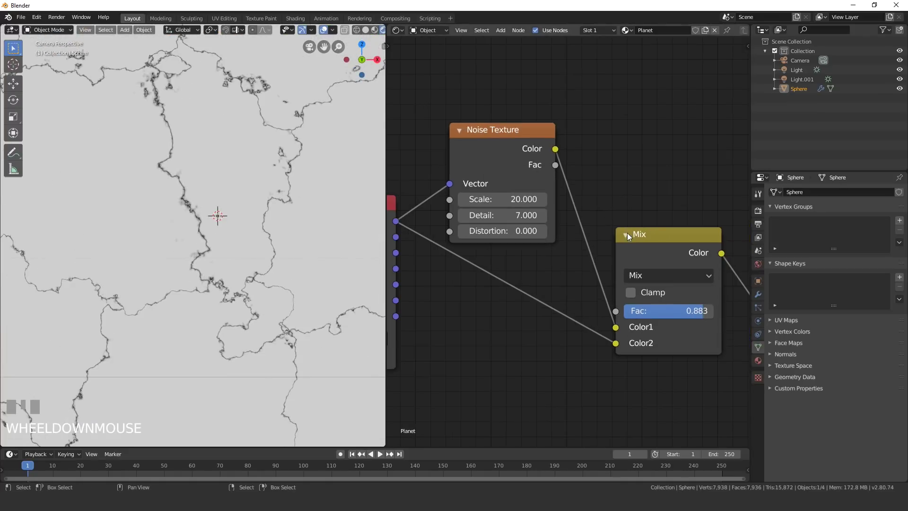
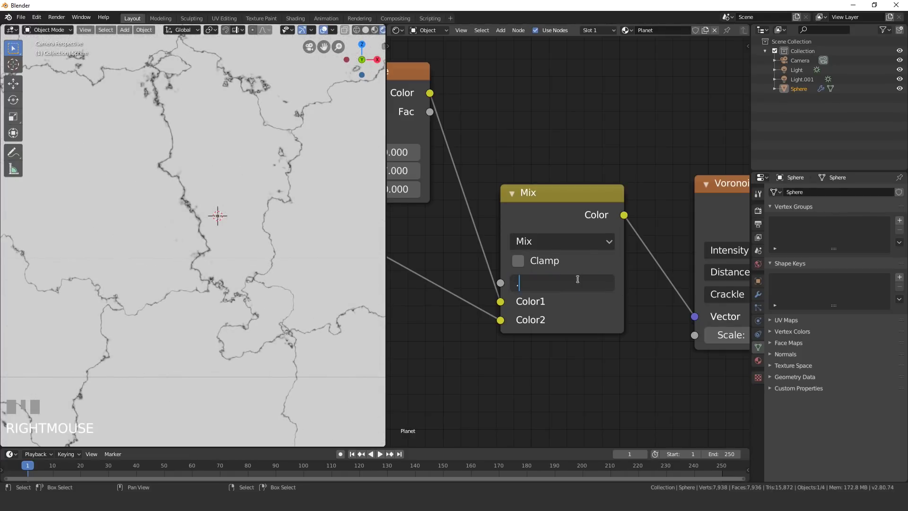
Frame the whole node tree and select the Principled BSDF shader node.
drag(582, 282, 523, 90)
key(Return)
key(Return)
scroll(down, 3)
scroll(up, 3)
scroll(down, 3)
middle_click(523, 90)
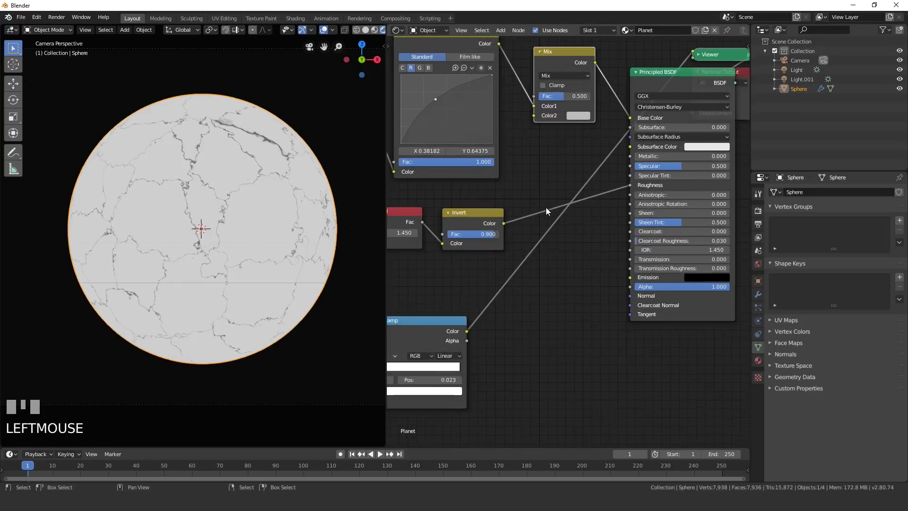
click(460, 343)
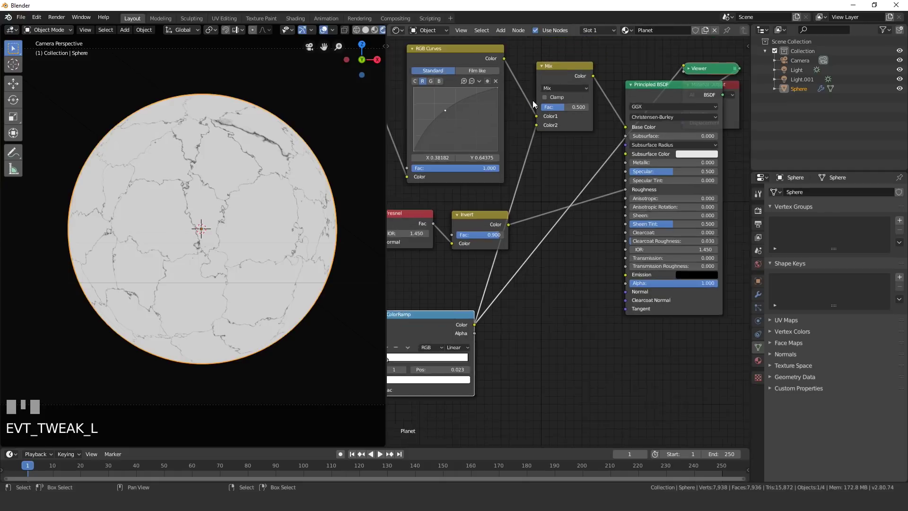
Preview the Principled BSDF in Material Preview with the cracks multiplied into base colour at 0.7.
right_click(531, 119)
key(g)
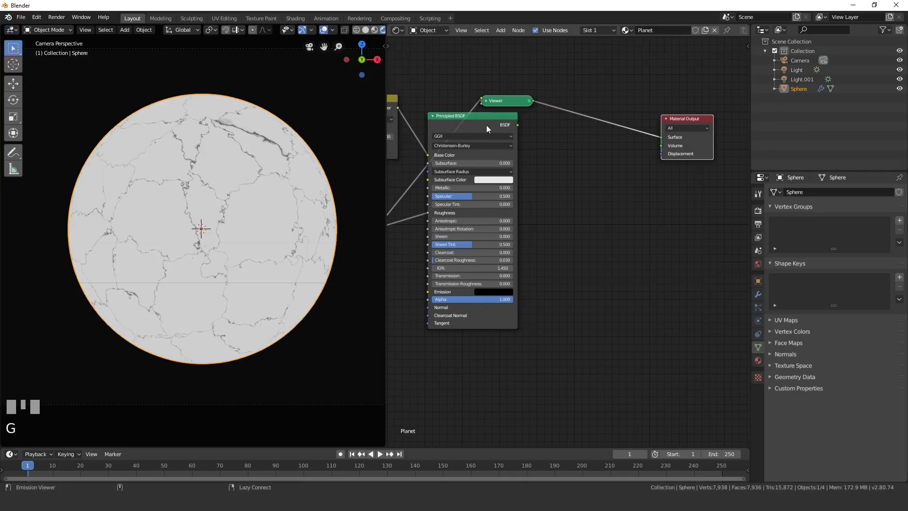
click(489, 128)
drag(560, 121, 549, 190)
scroll(up, 3)
click(548, 190)
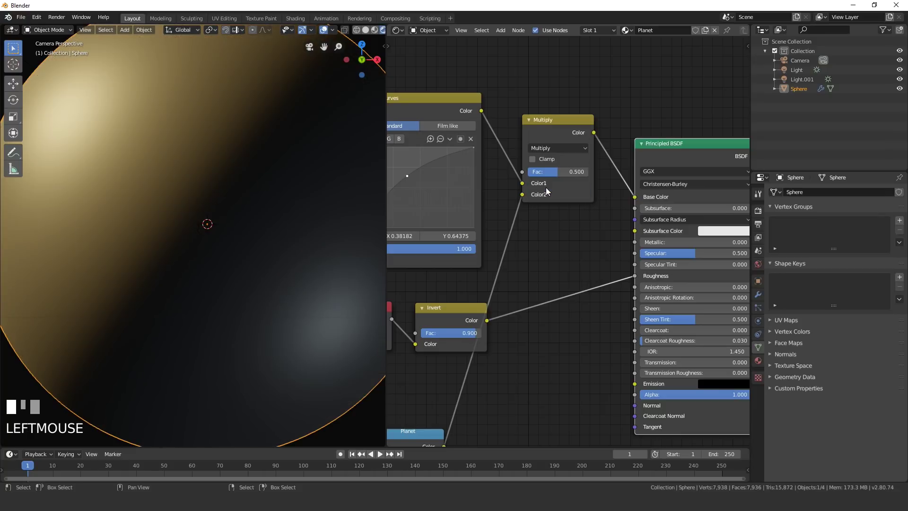
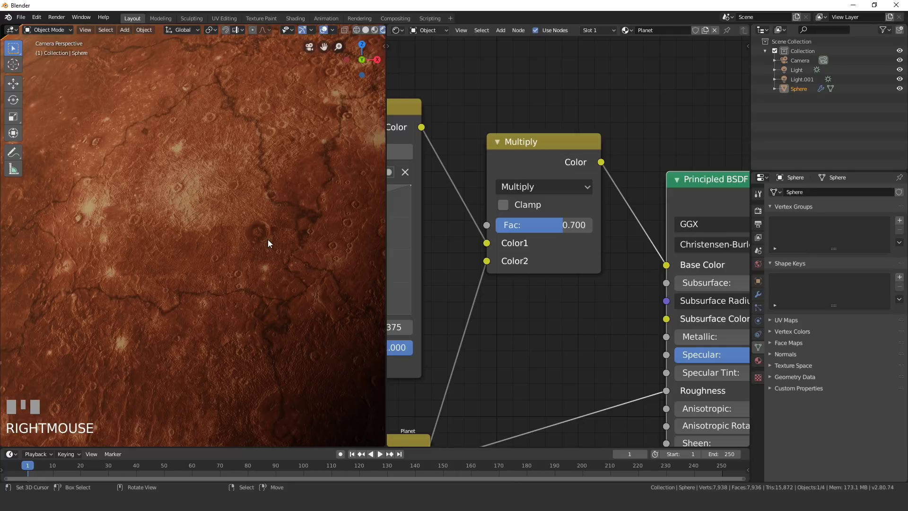
drag(551, 226, 519, 325)
scroll(down, 3)
scroll(down, 3)
Drive the shader normal from the ColorRamp through a Bump node at strength 0.075.
click(519, 325)
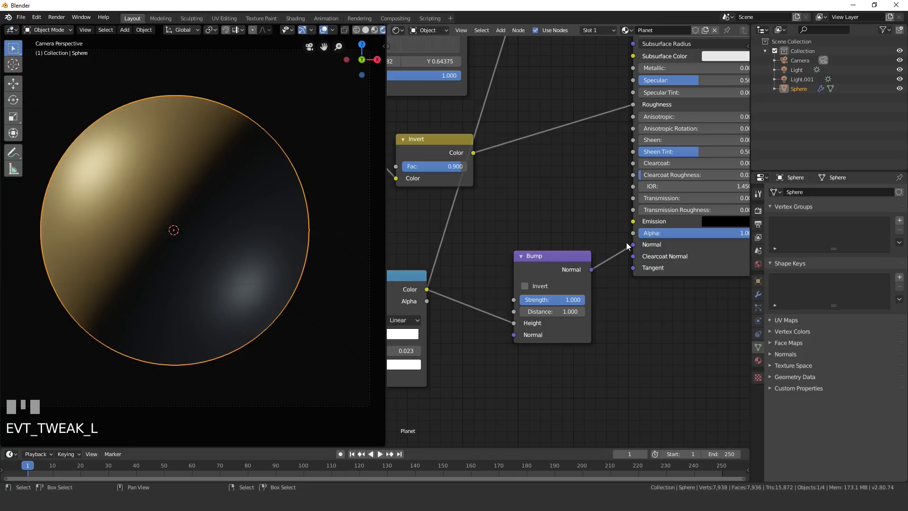
scroll(up, 3)
drag(171, 167, 523, 345)
drag(523, 344, 540, 209)
key(Return)
Connect a Math node's Value output into the Material Output Displacement.
scroll(up, 3)
scroll(up, 3)
scroll(down, 3)
scroll(up, 3)
scroll(down, 3)
scroll(down, 3)
drag(541, 209, 490, 57)
drag(490, 58, 508, 39)
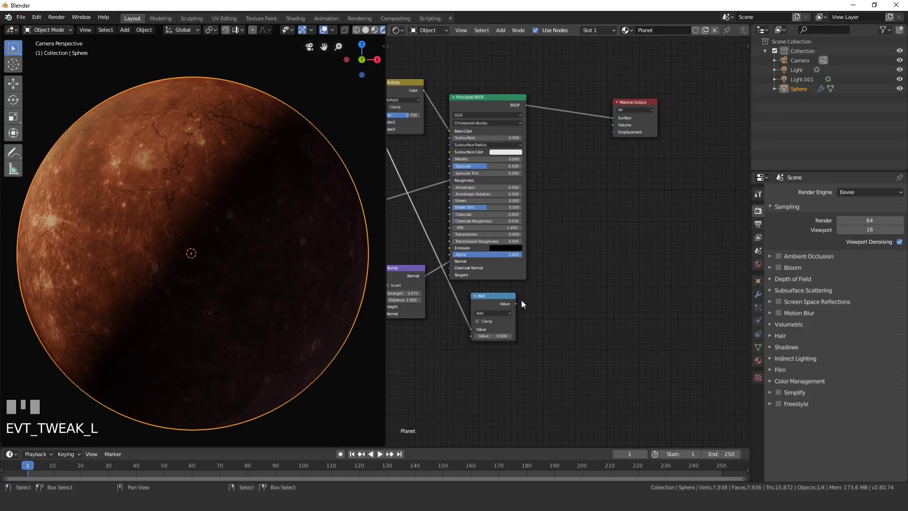
drag(521, 306, 597, 265)
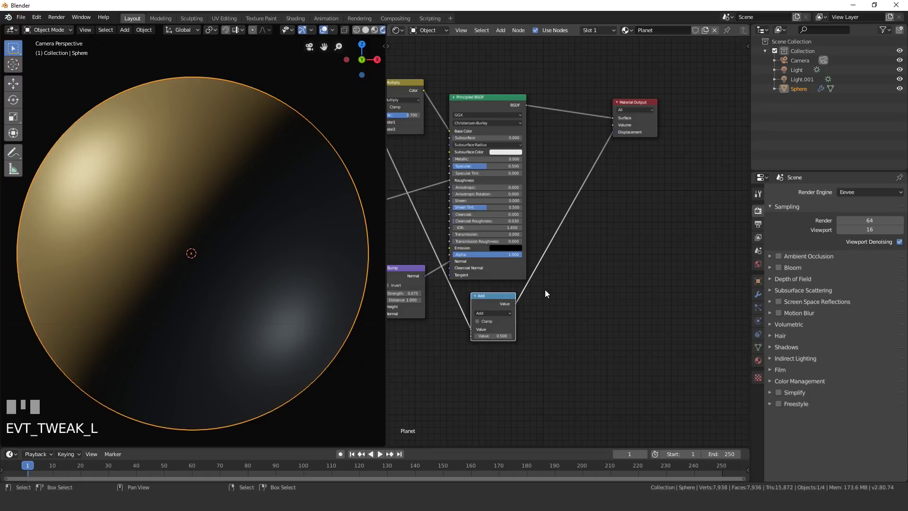
Adjust the Math node's operation and bring up the add-node list for a Mix Shader.
scroll(up, 3)
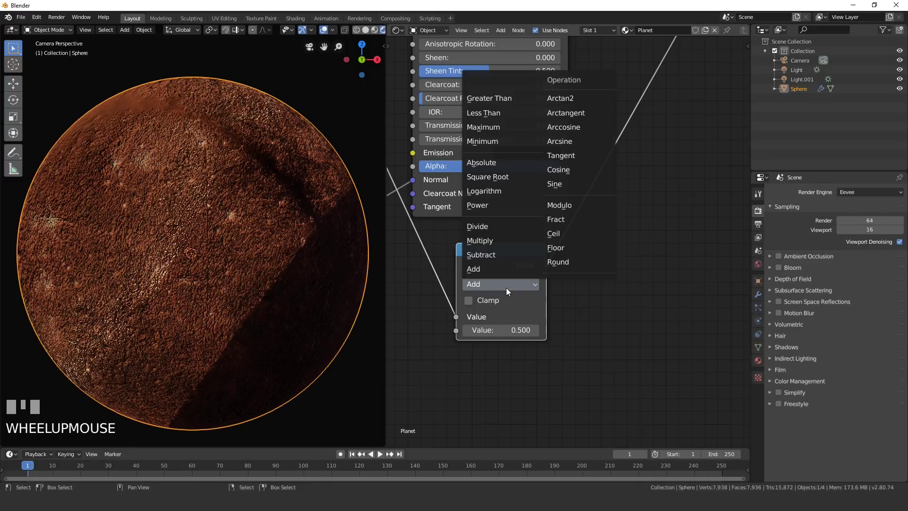
drag(500, 246, 184, 235)
key(Return)
scroll(up, 3)
drag(184, 235, 169, 253)
scroll(up, 3)
scroll(down, 3)
key(g)
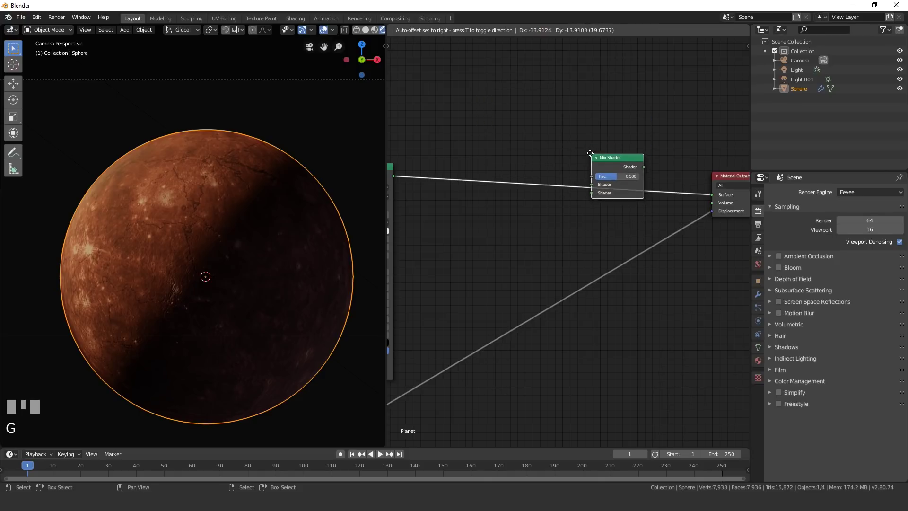
Drop a Mix Shader on the output link and feed an Emission shader into its second input, opening its colour.
click(591, 156)
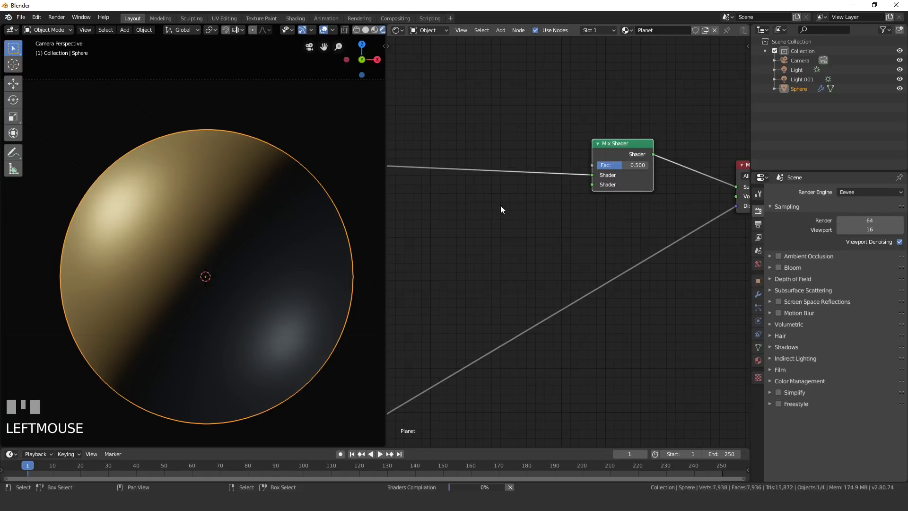
key(shift+a)
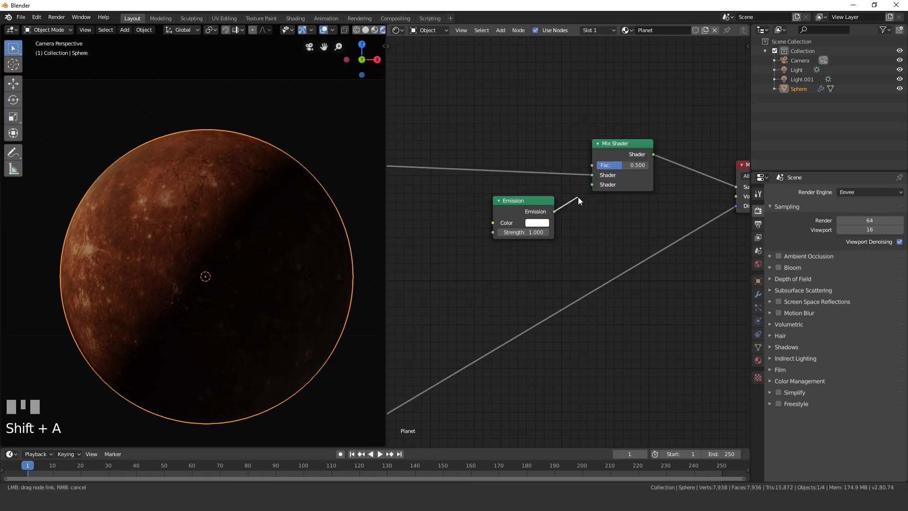
click(602, 186)
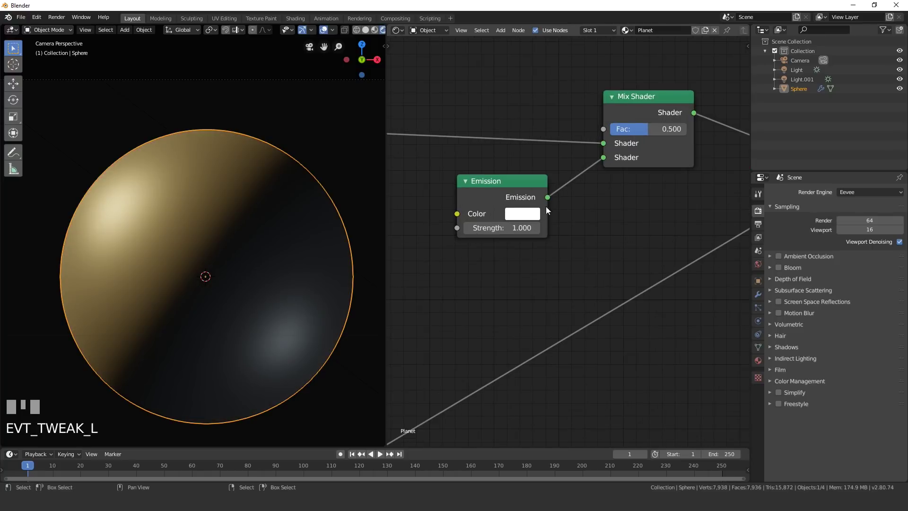
click(515, 219)
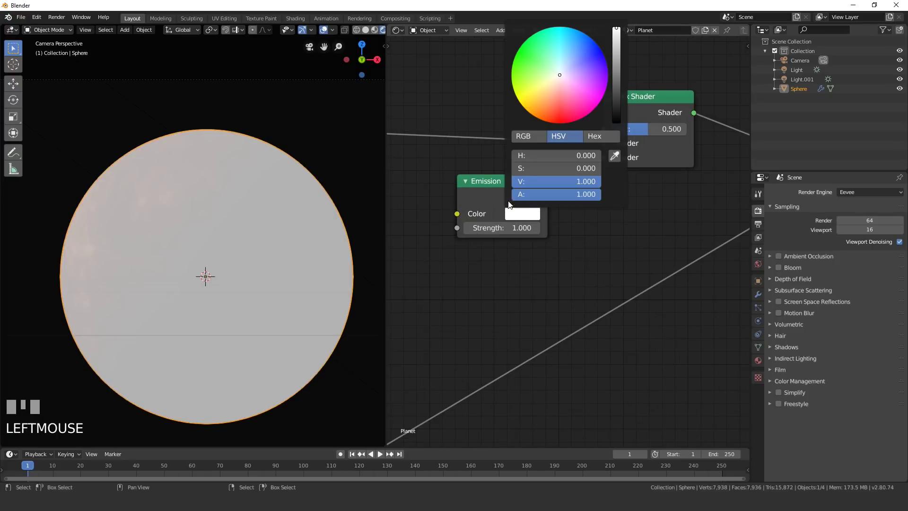
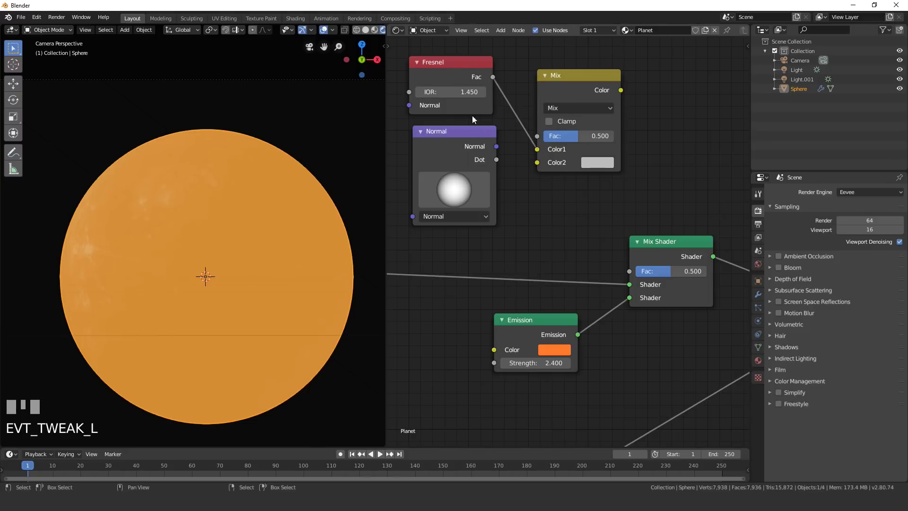
Multiply the Fresnel by the Normal node's Dot to drive the Mix Shader factor for the rim glow.
drag(500, 164, 521, 163)
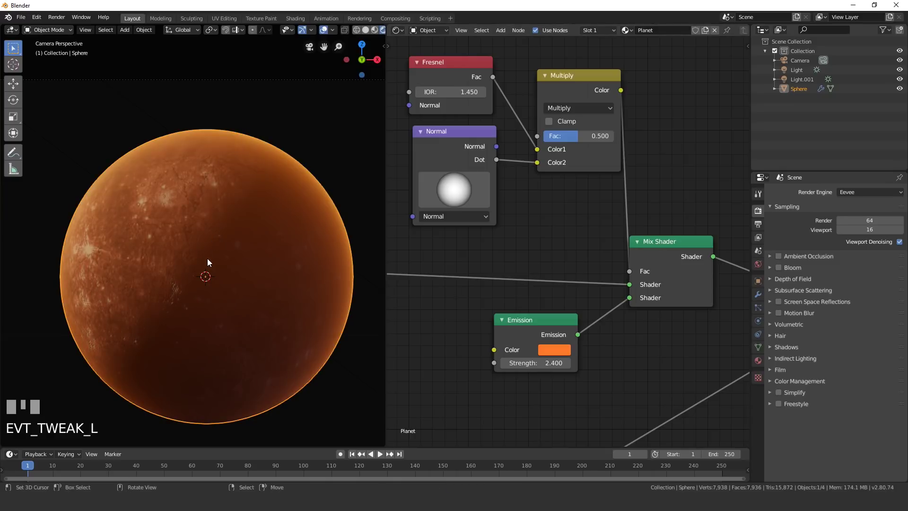
scroll(down, 3)
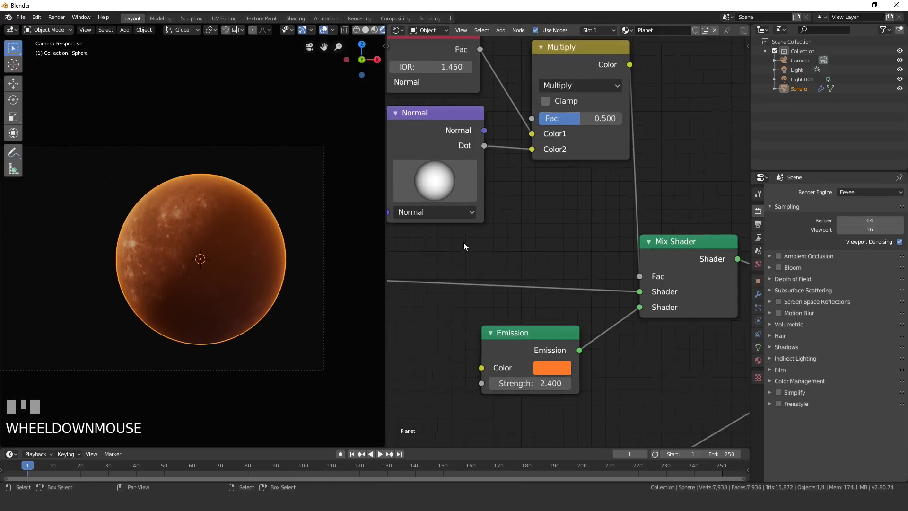
scroll(up, 3)
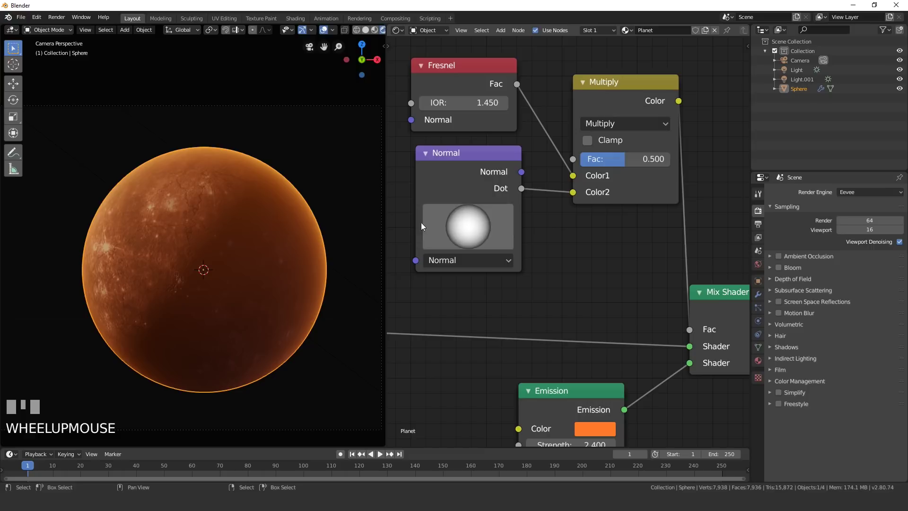
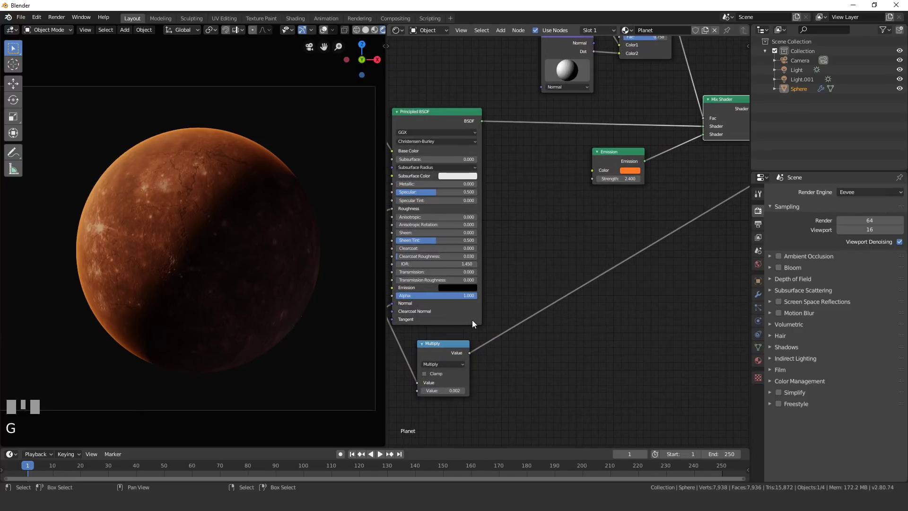
Feed the Math Multiply (0.002) value into the Material Output Displacement.
right_click(542, 267)
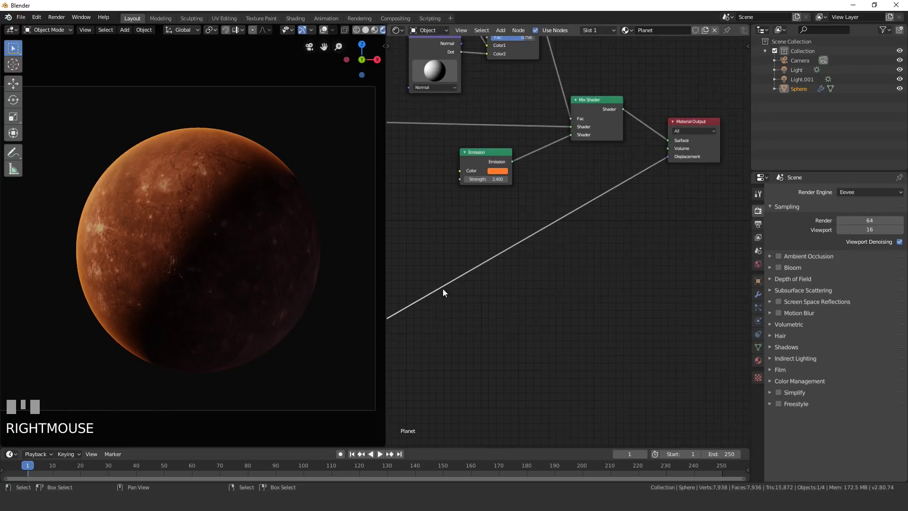
click(665, 152)
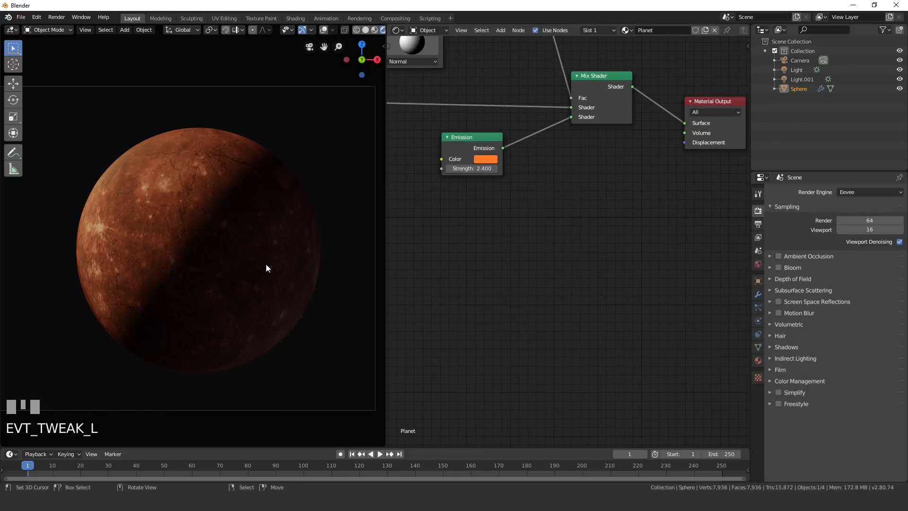
scroll(up, 3)
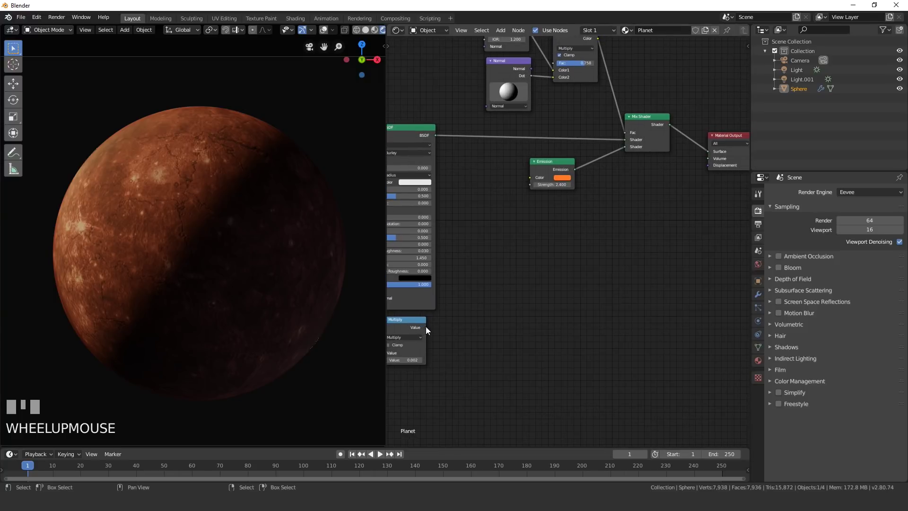
click(430, 330)
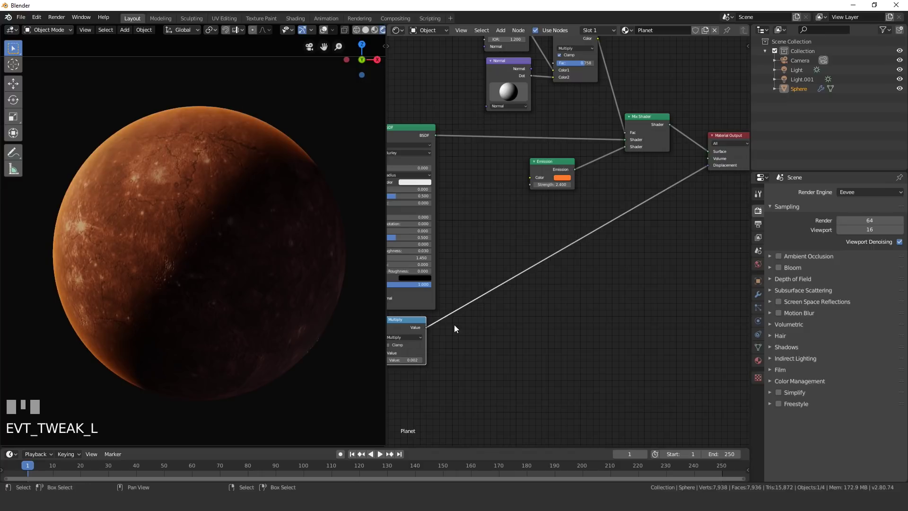
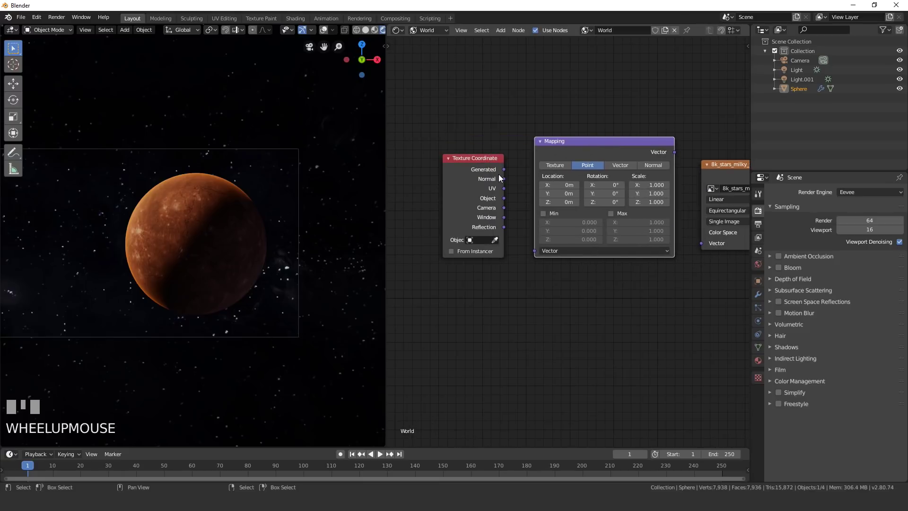
Route the star image through a Mapping node and set Background strength to 0.6.
click(543, 248)
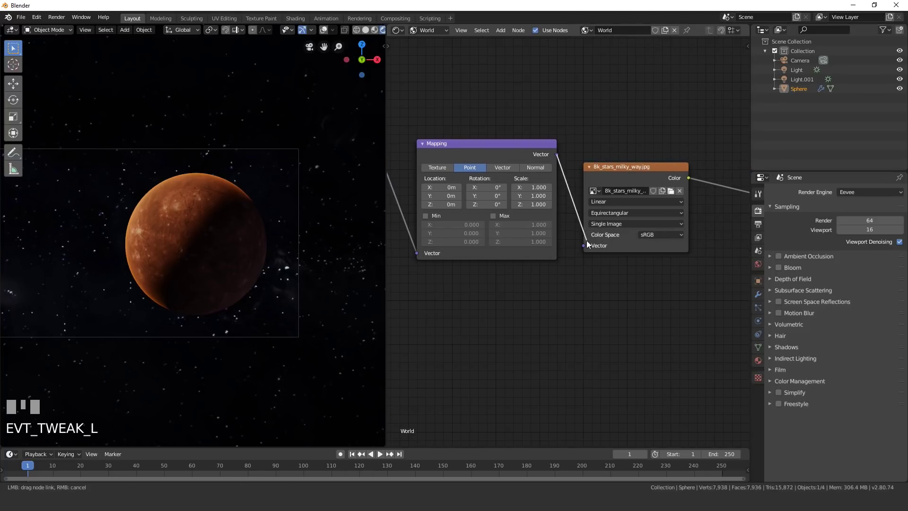
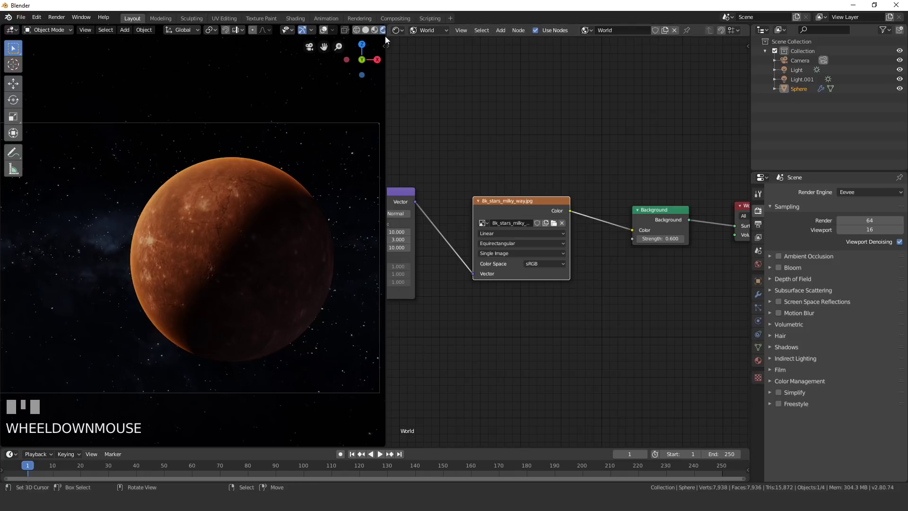
drag(384, 28, 365, 236)
scroll(down, 3)
drag(364, 236, 783, 272)
Maximise the 3D viewport and enable Bloom in the Eevee render settings.
scroll(up, 3)
key(a)
click(783, 271)
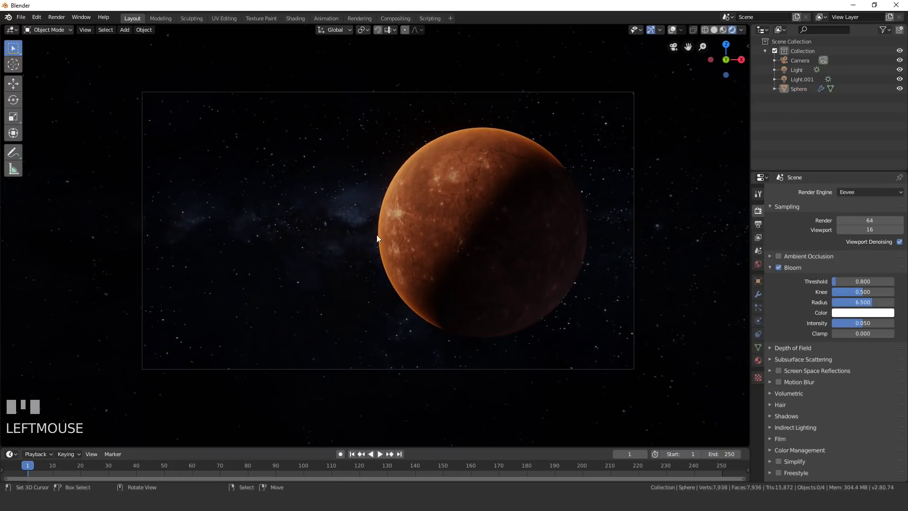
Bring up the Z shading pie menu over the planet scene to reach Toggle Overlays.
drag(445, 208, 336, 207)
scroll(up, 3)
click(337, 207)
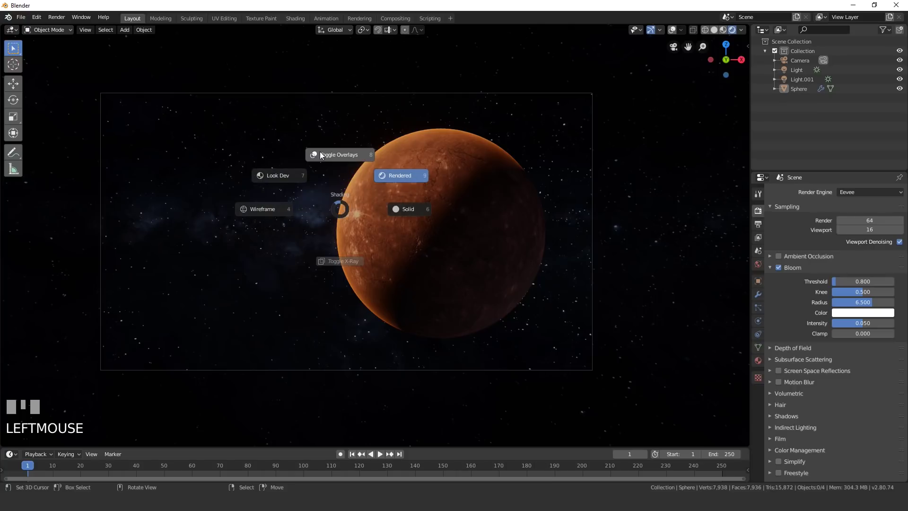
Turn overlays back on, add a UV Sphere (Sphere.001) and shrink it to moon size.
key(z)
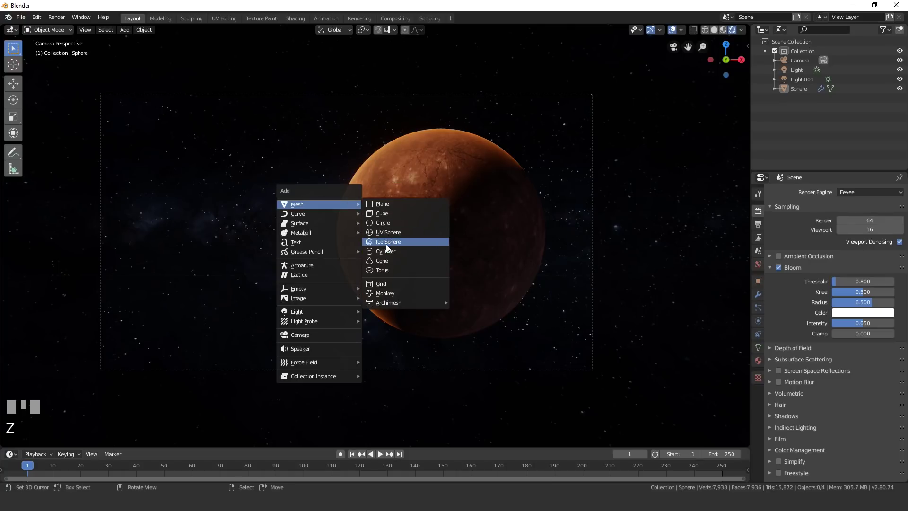
key(shift+a)
key(s)
click(351, 202)
drag(286, 210, 70, 202)
scroll(down, 3)
key(g)
click(70, 202)
Move the small sphere to the planet's left limb, checked in camera view.
middle_click(218, 212)
key(g)
click(318, 206)
key(KP_0)
scroll(up, 3)
key(g)
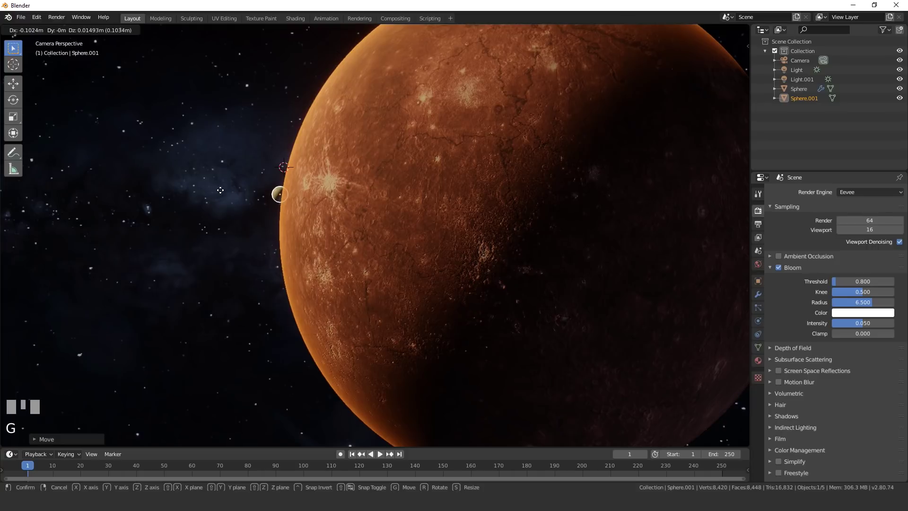
click(246, 188)
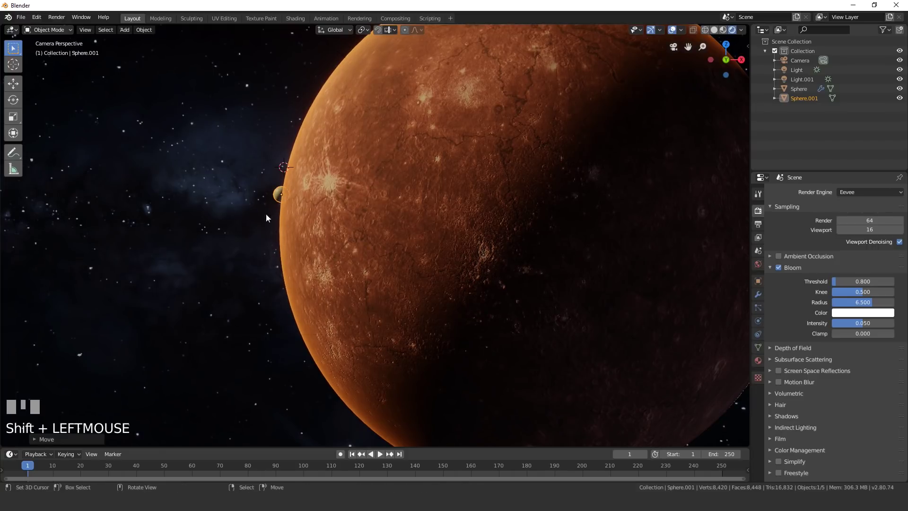
scroll(down, 3)
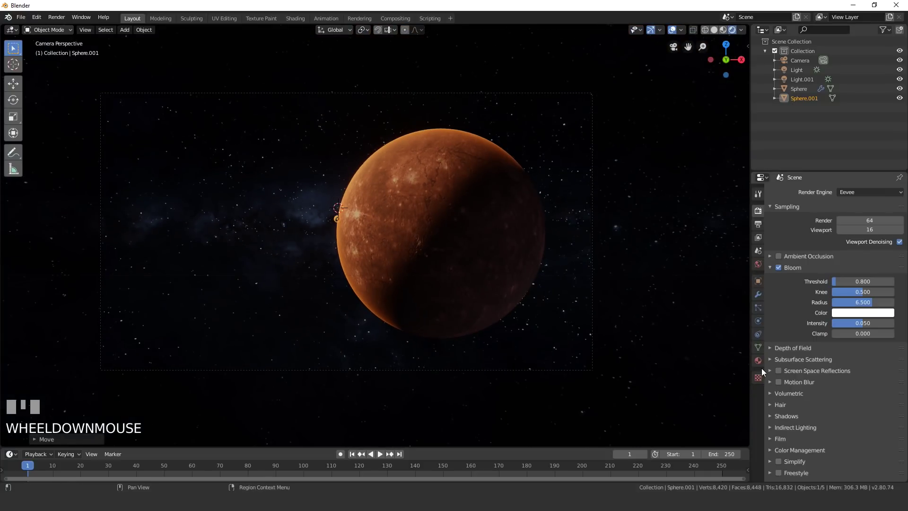
Give Sphere.001 an orange Emission material with high strength so it glows beside the planet.
drag(852, 246, 871, 287)
drag(787, 103, 843, 216)
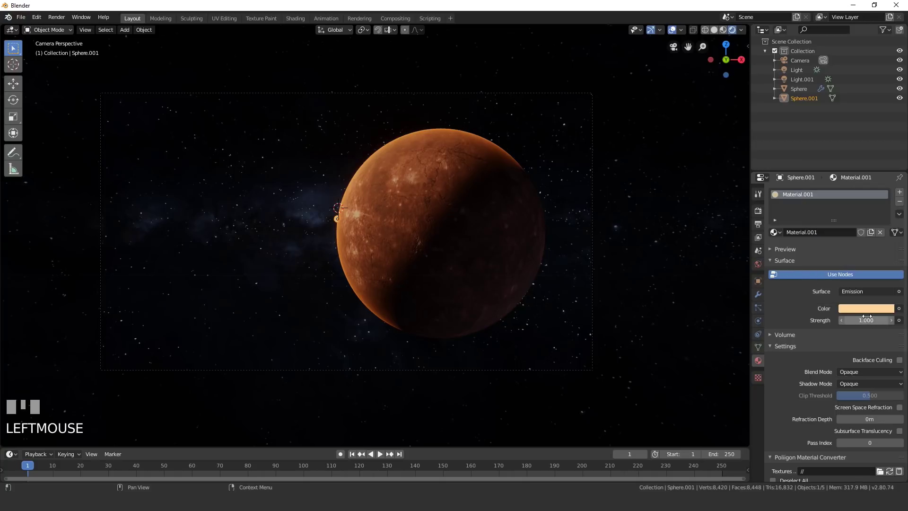
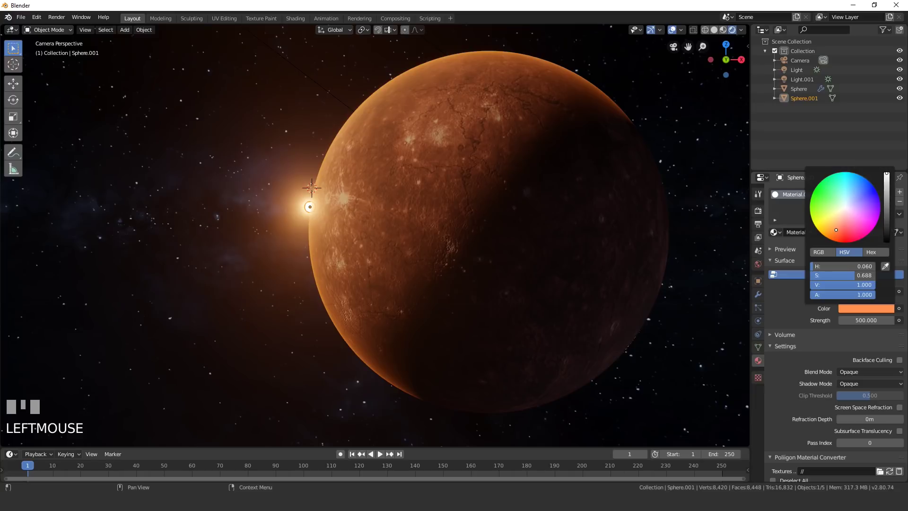
scroll(down, 3)
scroll(up, 3)
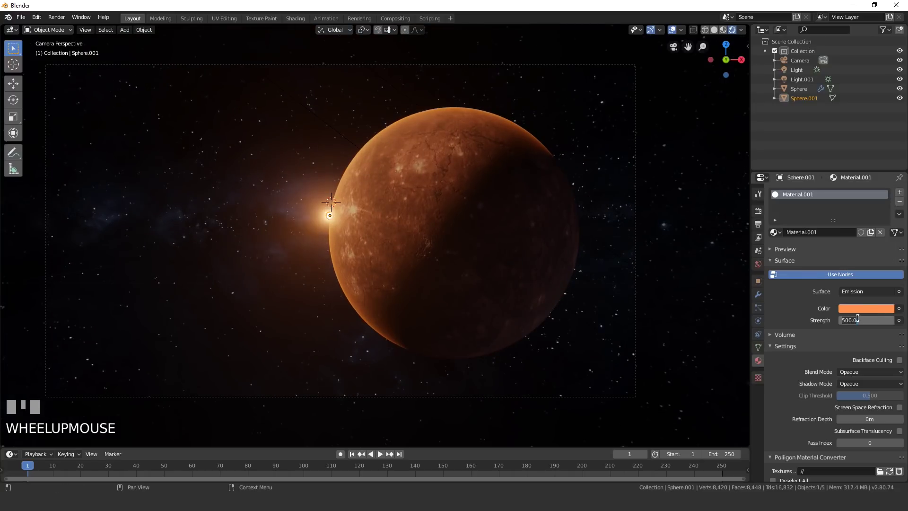